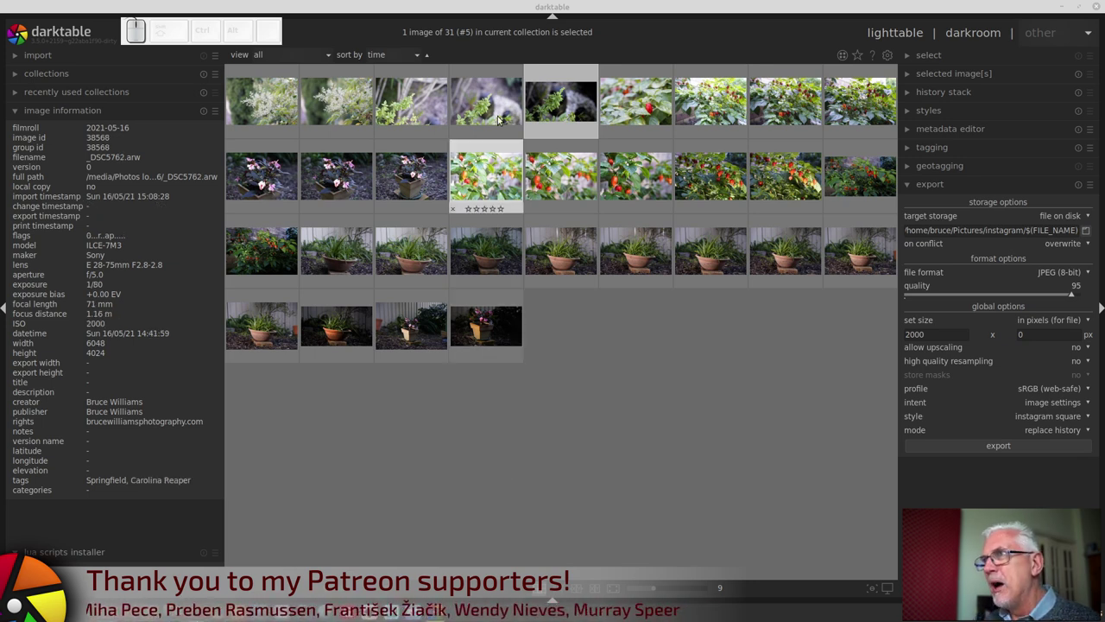
Advance through the basil filmstrip to image #5, the shot darkened by two graduated density filters.
left_click(442, 110)
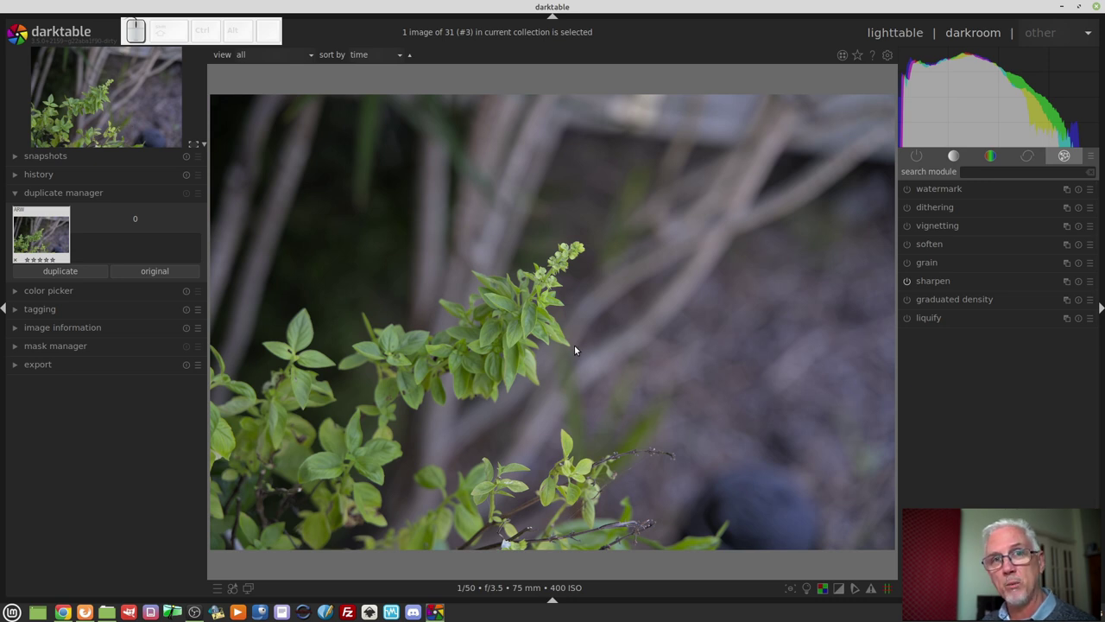
key("space")
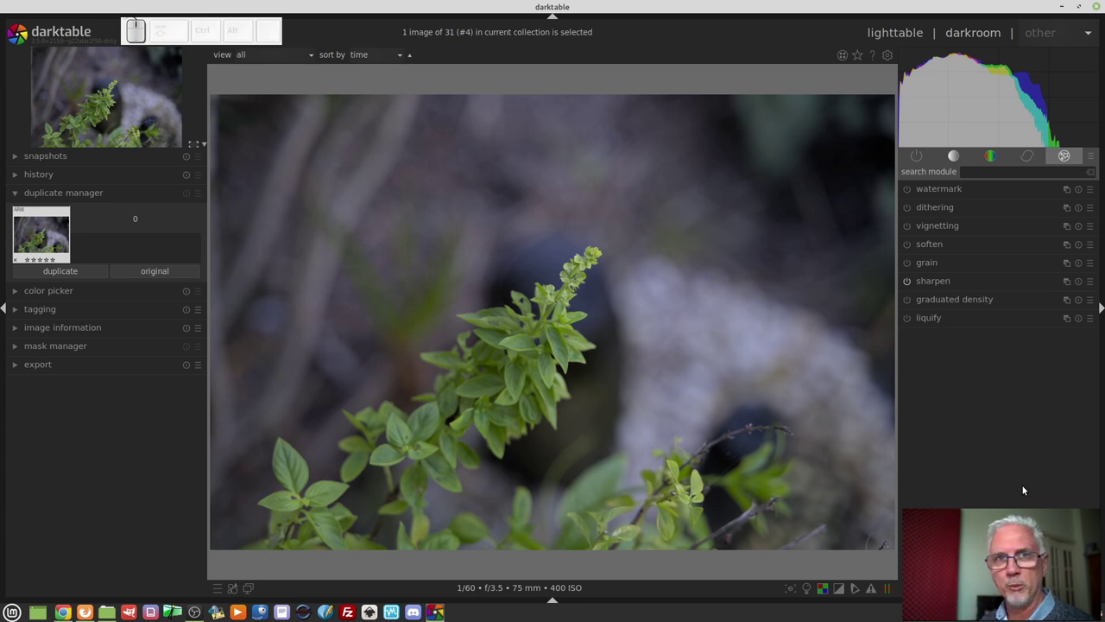
key("space")
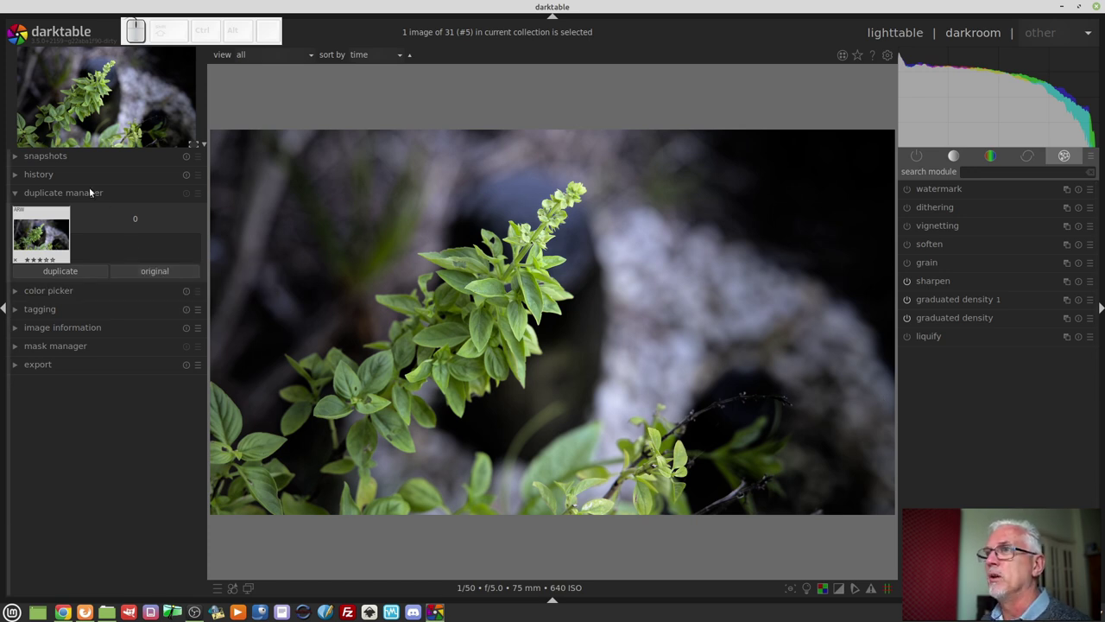
Make a clean unedited duplicate, expand its history and show the base modules group.
left_click(162, 278)
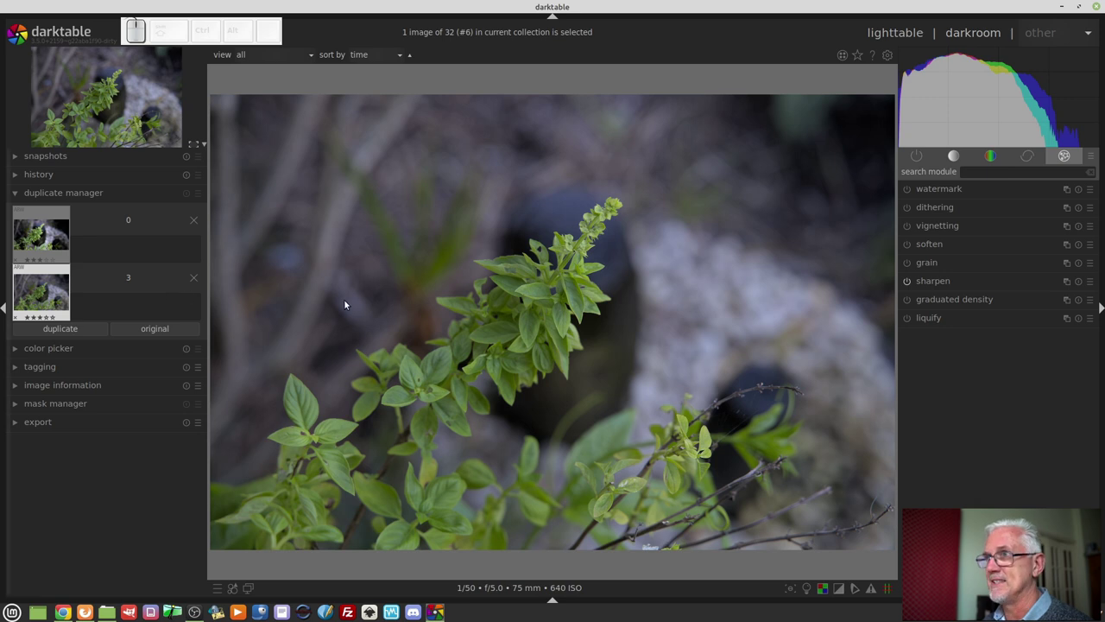
left_click(101, 178)
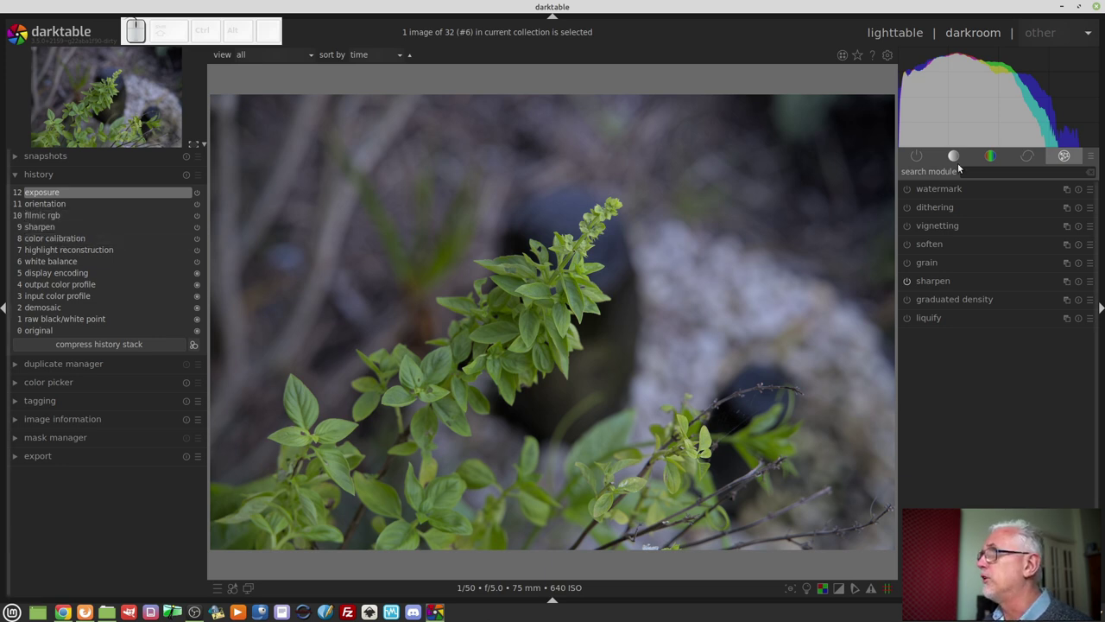
left_click(956, 164)
left_click(906, 211)
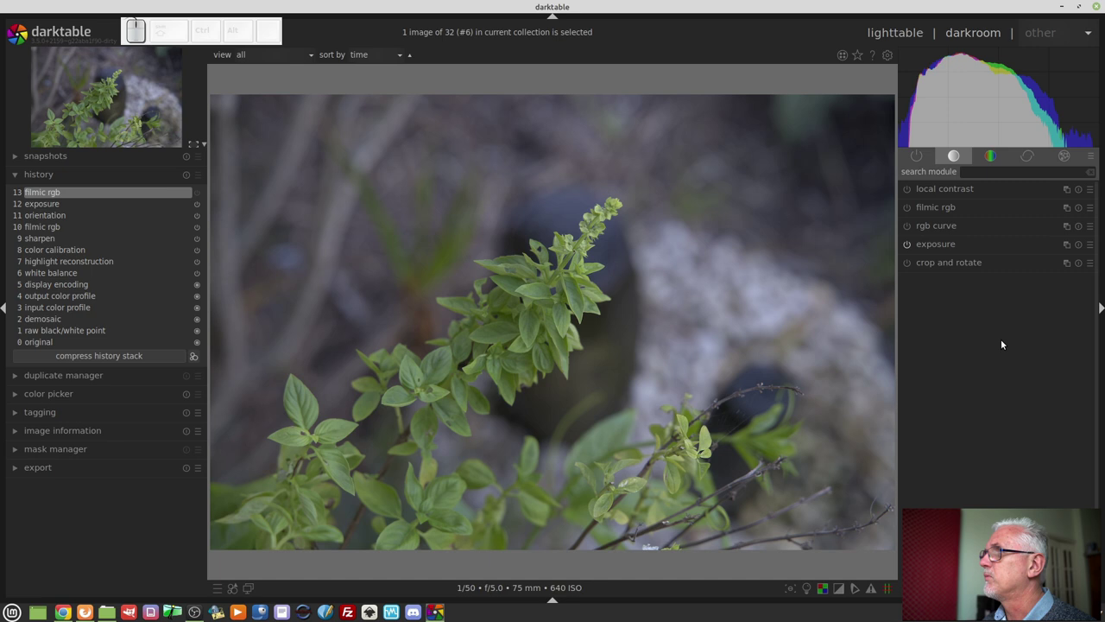
left_click(910, 213)
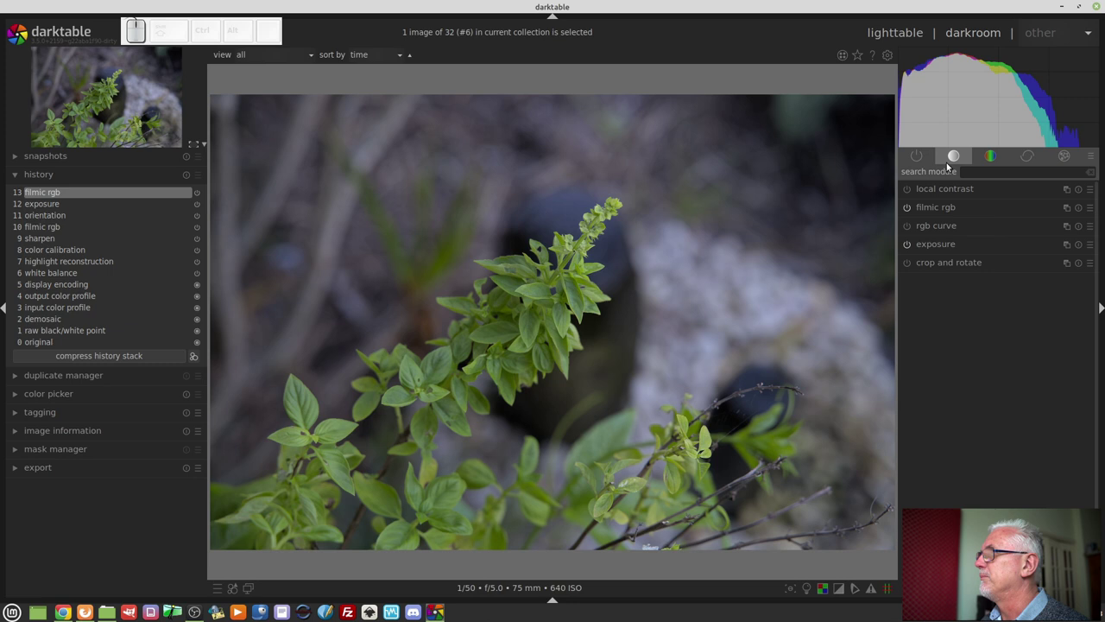
Show the module-group preset list, including the custom 'bruce 01' layout.
left_click(1093, 157)
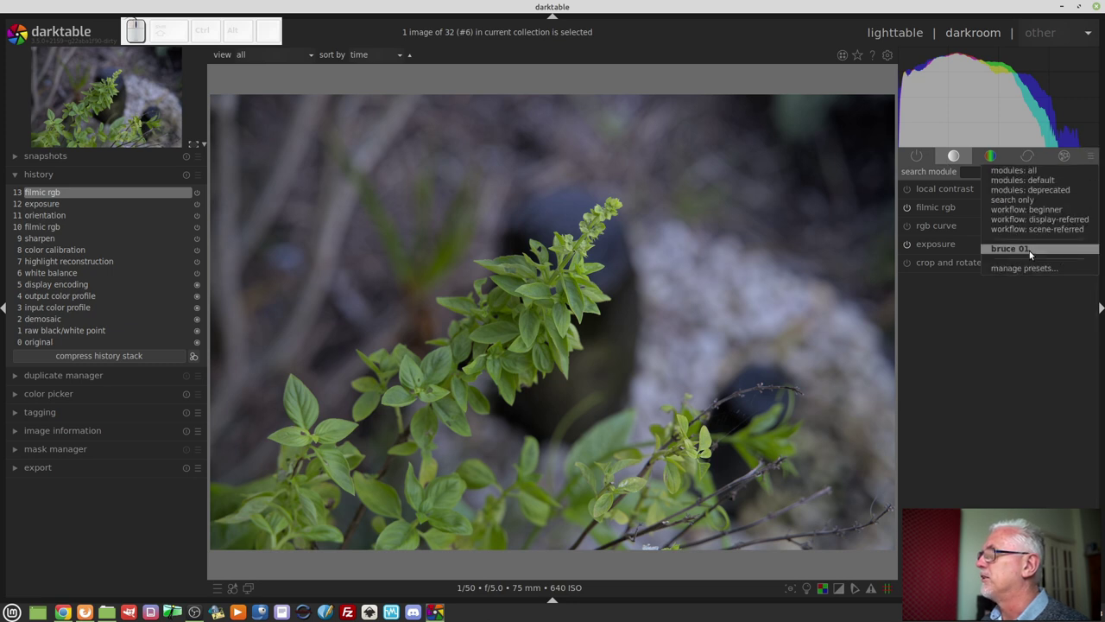
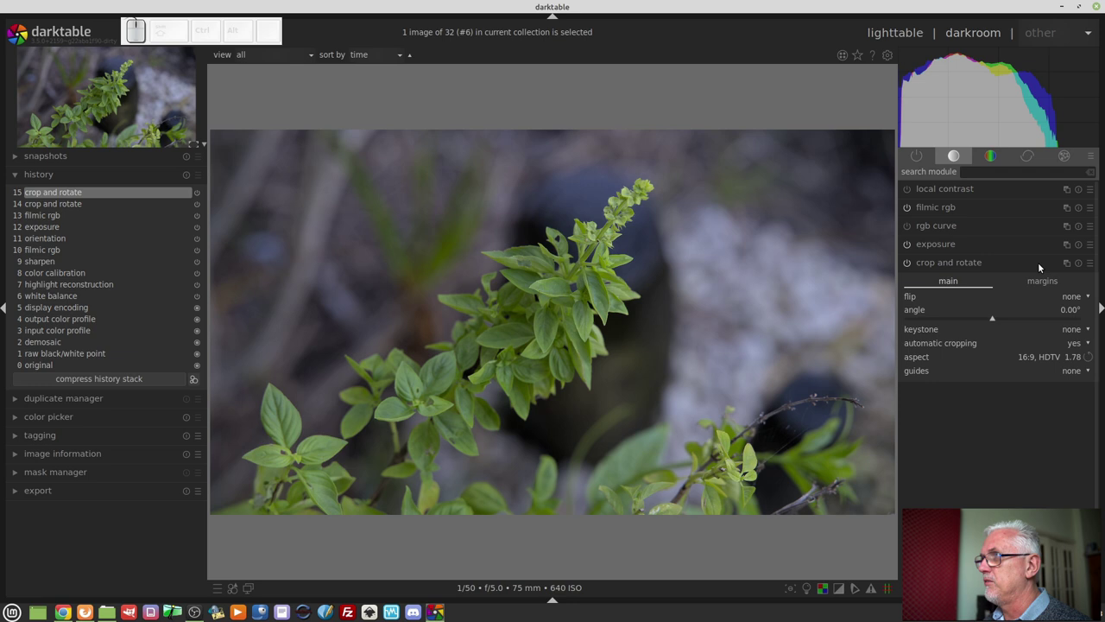
With the clipping overlay on, set filmic rgb black exposure to about -4.69 EV and white to +2.46 EV.
left_click(962, 208)
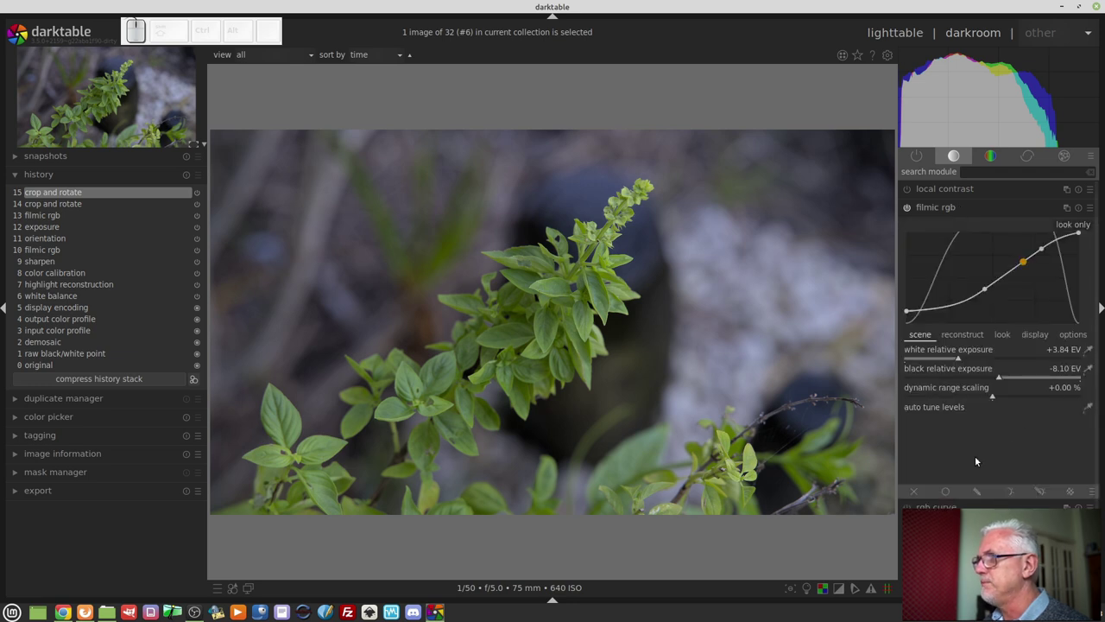
key("o")
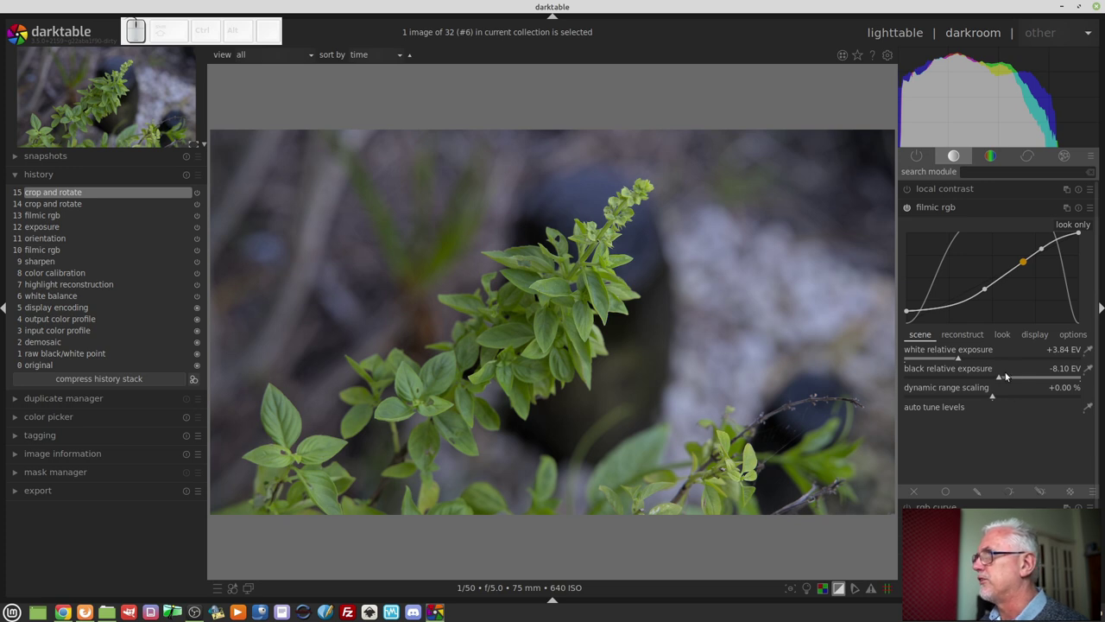
left_click_drag(1008, 380, 847, 427)
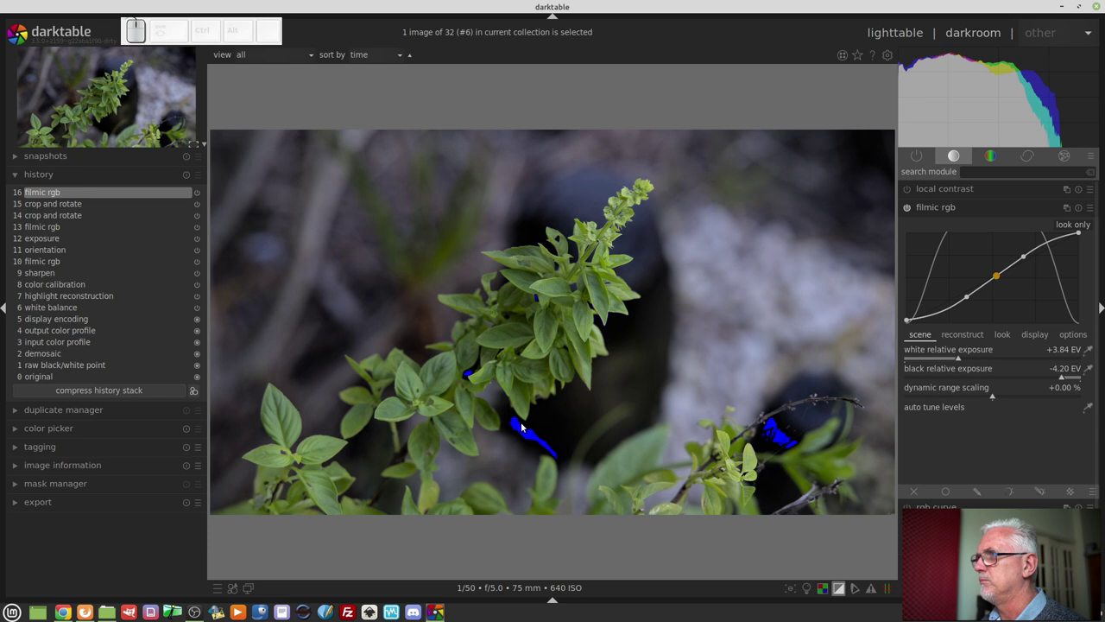
left_click_drag(951, 361, 1007, 366)
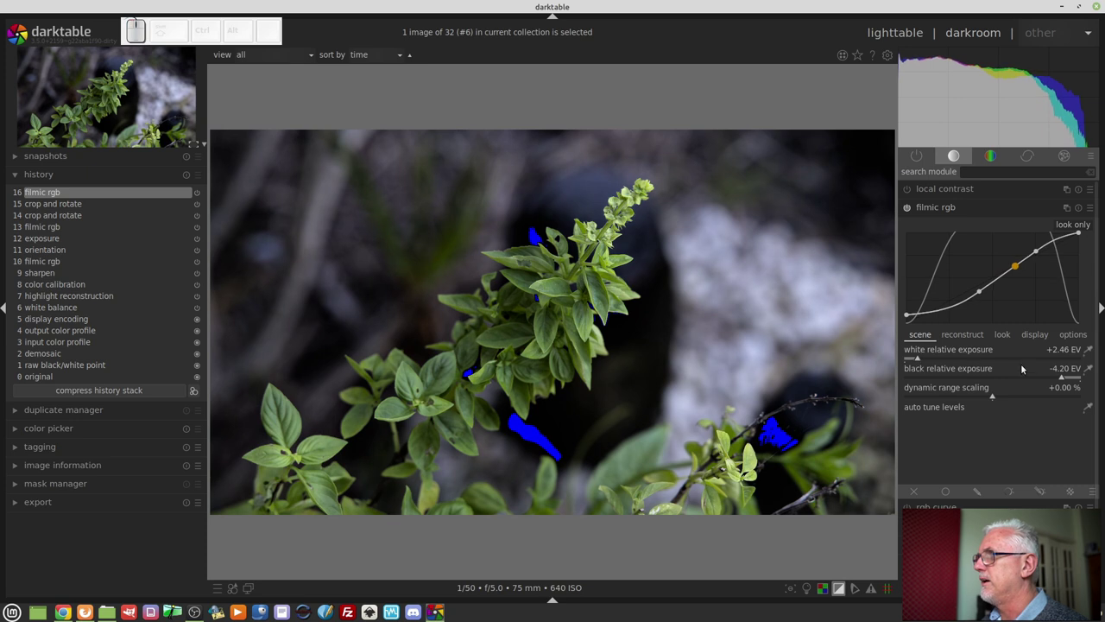
left_click_drag(1055, 379, 1039, 404)
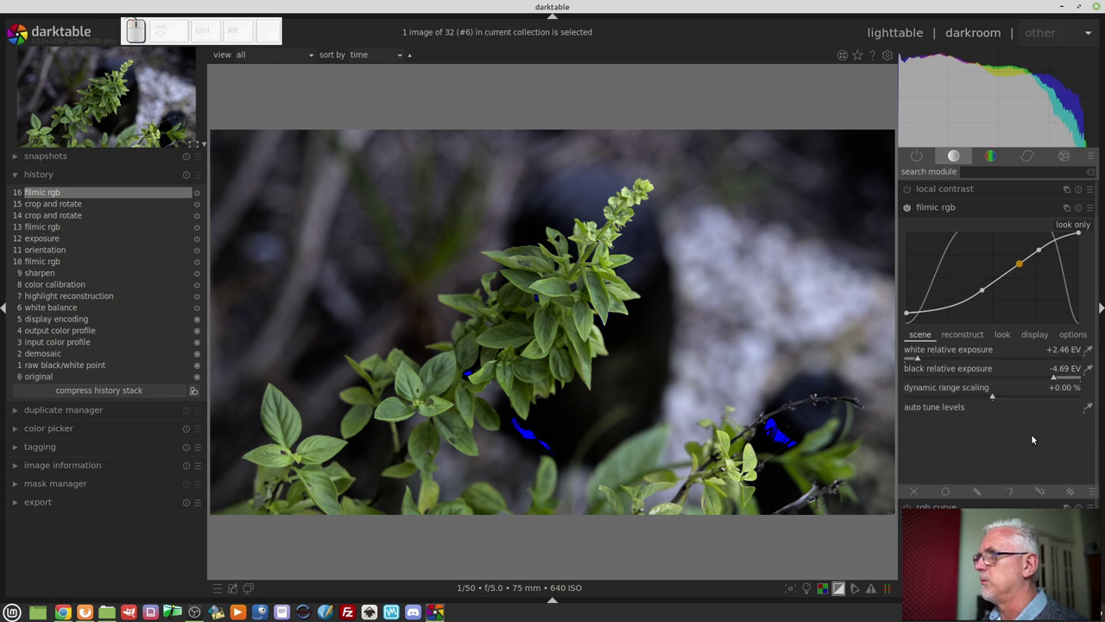
left_click(972, 203)
key("o")
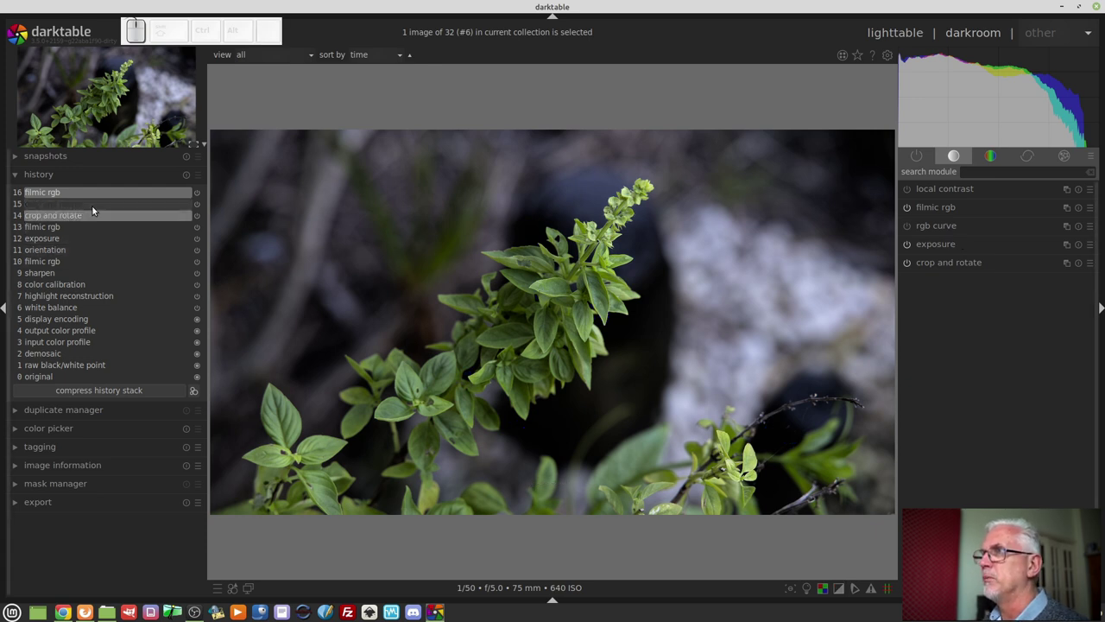
left_click(92, 206)
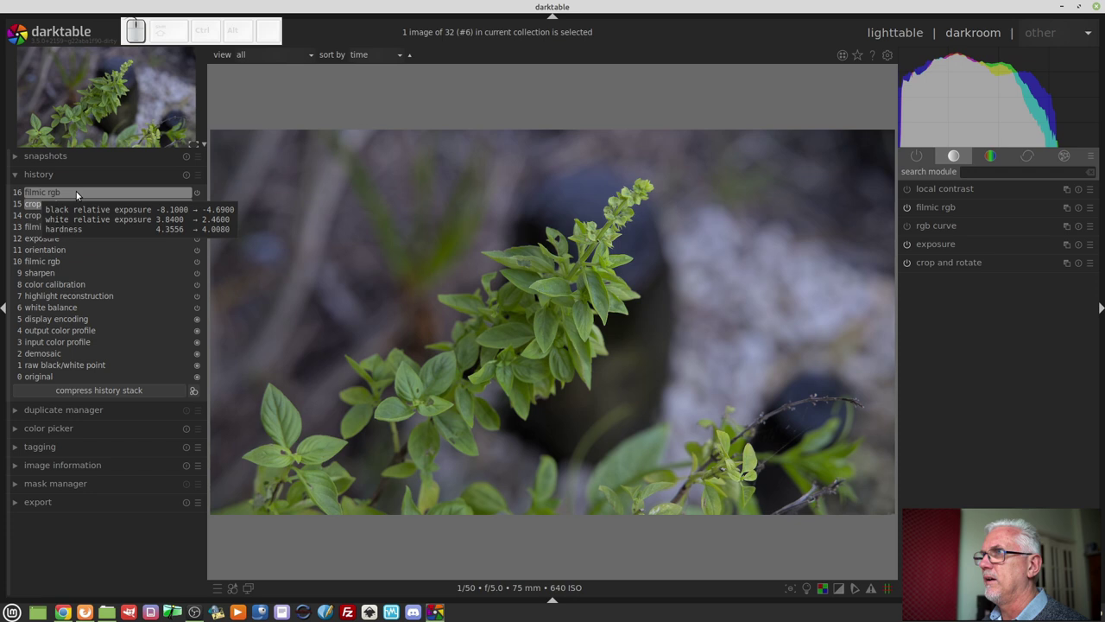
left_click(79, 193)
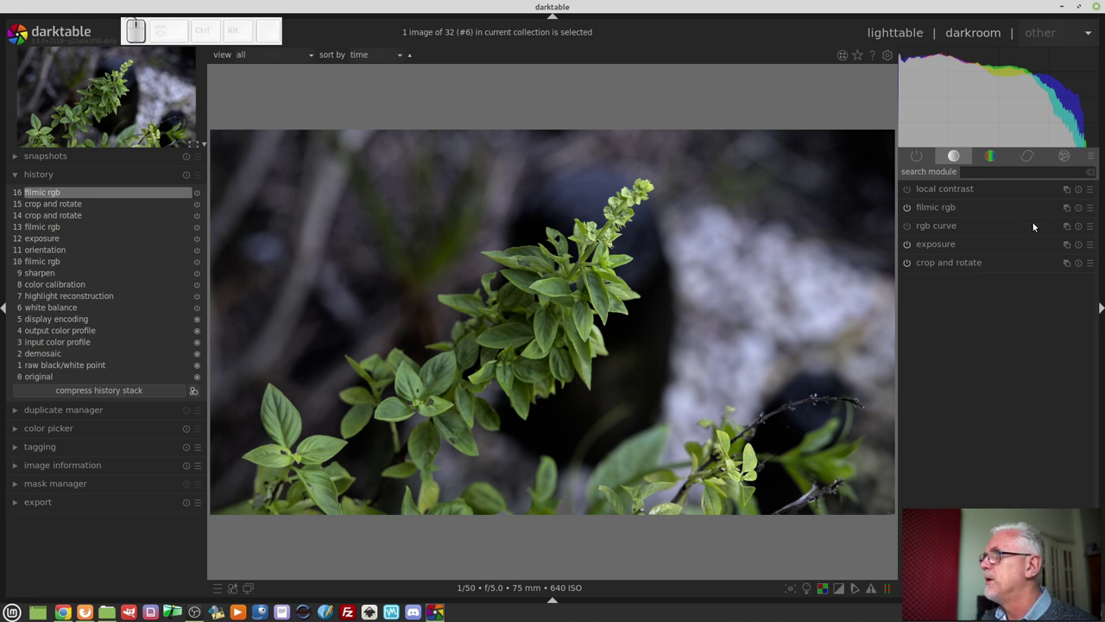
Place four control points along the rgb curve.
left_click(1094, 155)
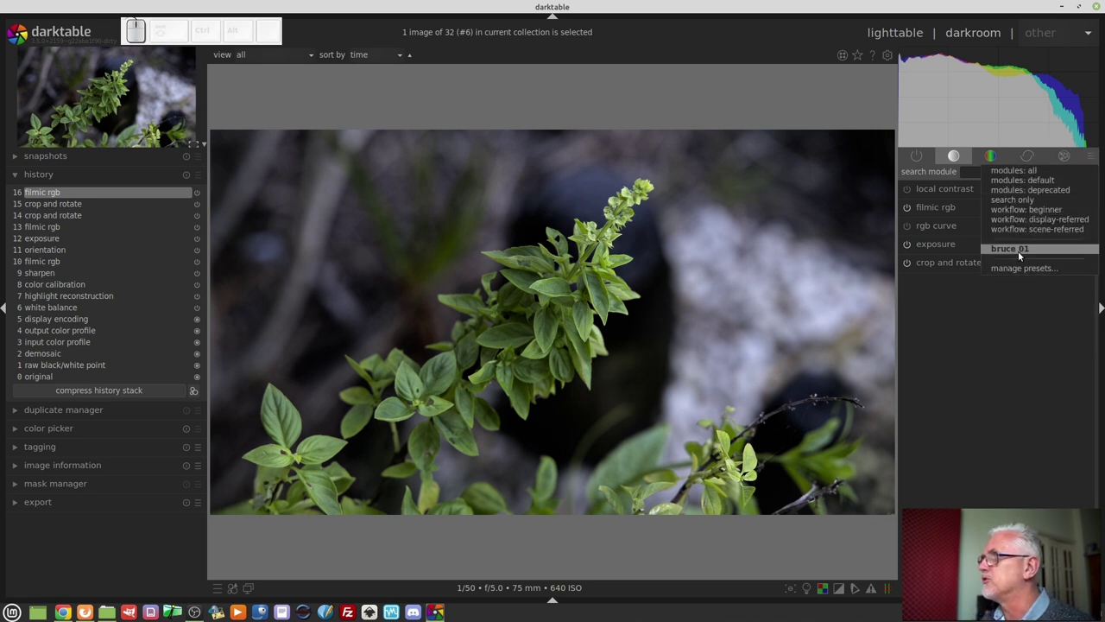
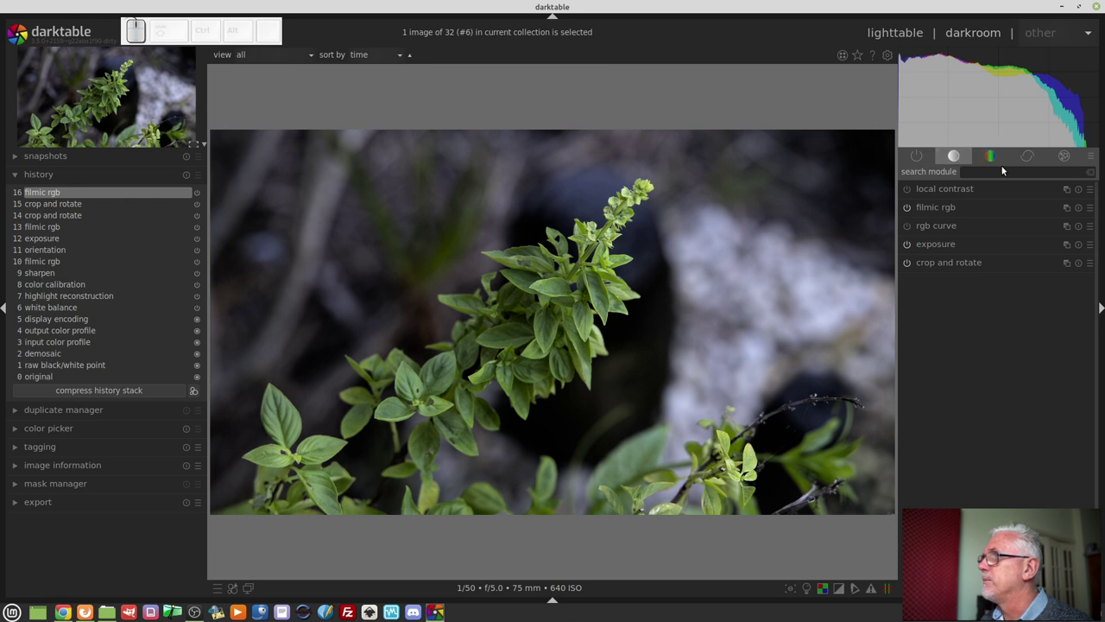
left_click(938, 232)
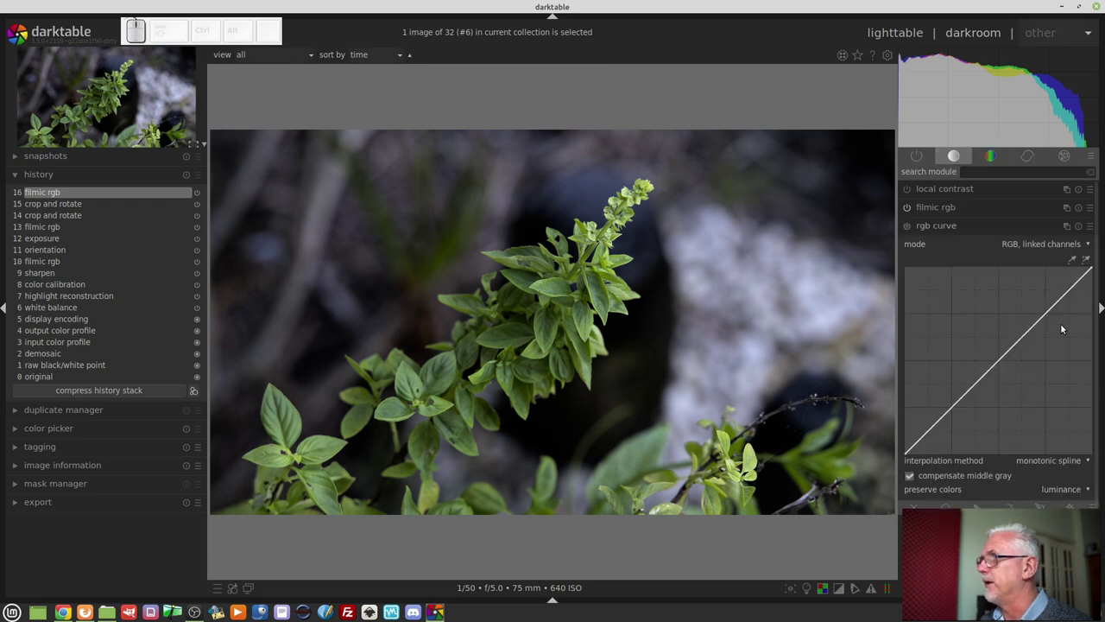
left_click(1039, 319)
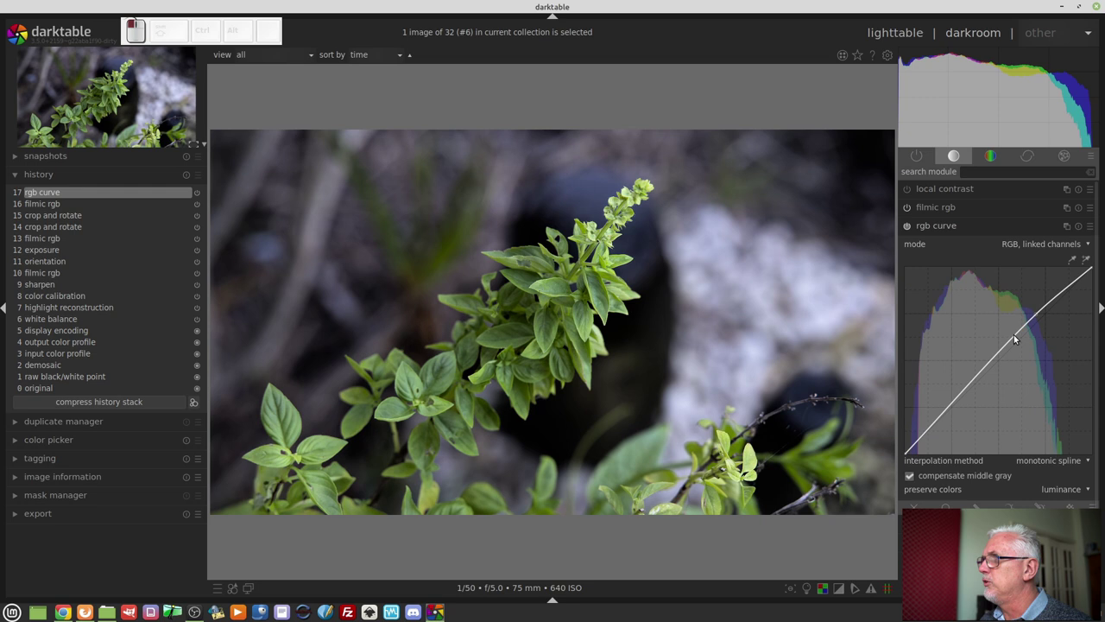
left_click(1013, 350)
left_click(993, 378)
left_click(942, 419)
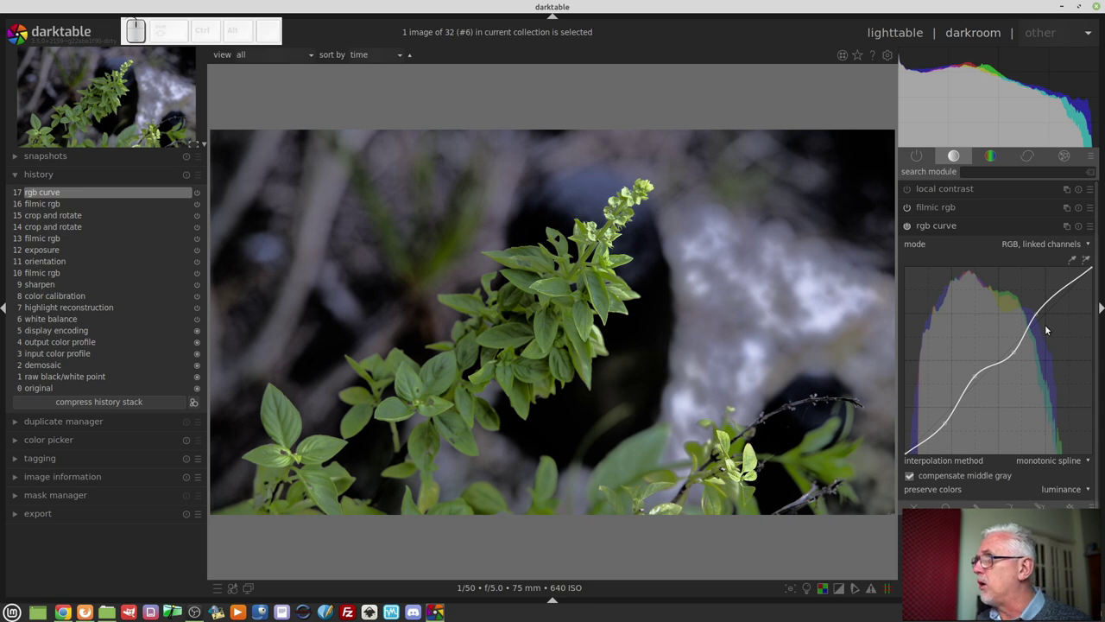
Drag the points into an S-shaped contrast curve, then switch the rgb curve module off.
left_click_drag(1041, 311, 1035, 342)
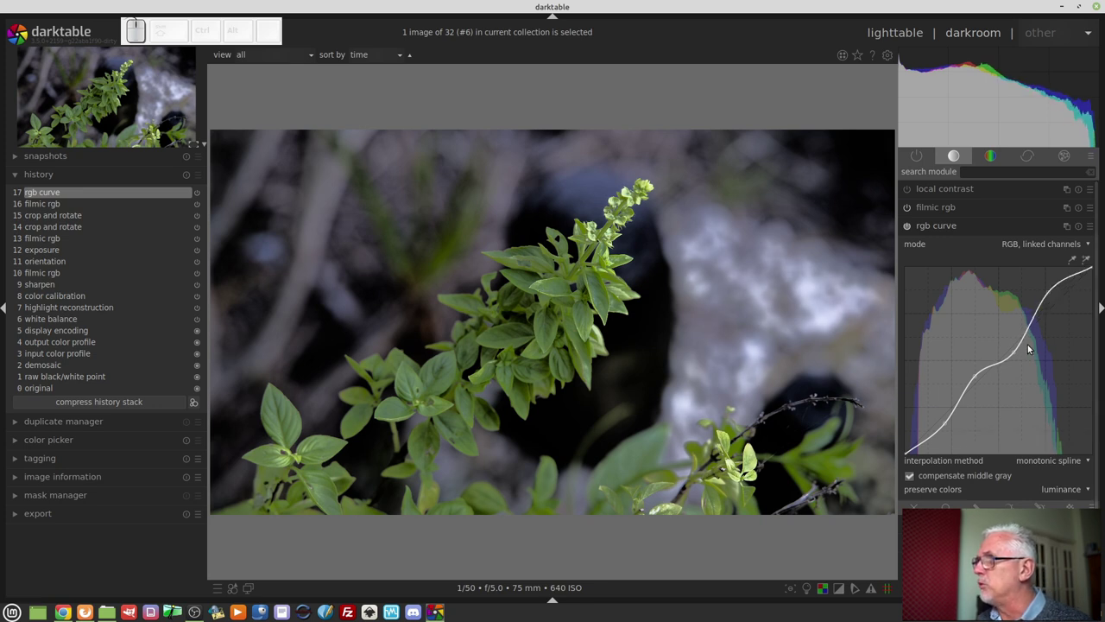
left_click_drag(1015, 354, 985, 373)
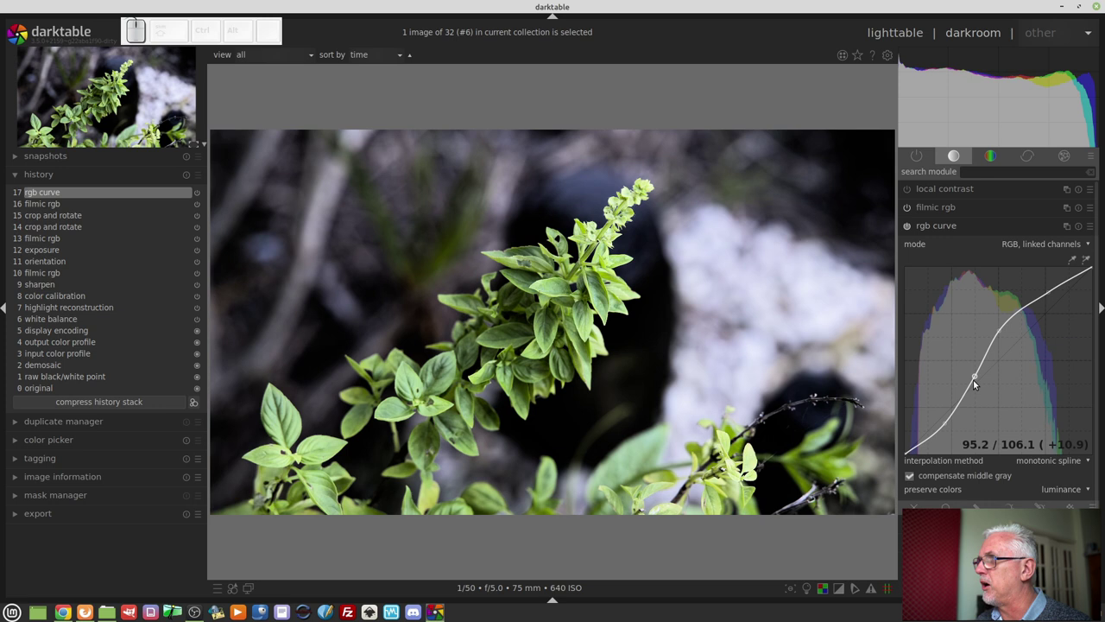
left_click_drag(971, 379, 943, 418)
left_click_drag(943, 427, 963, 431)
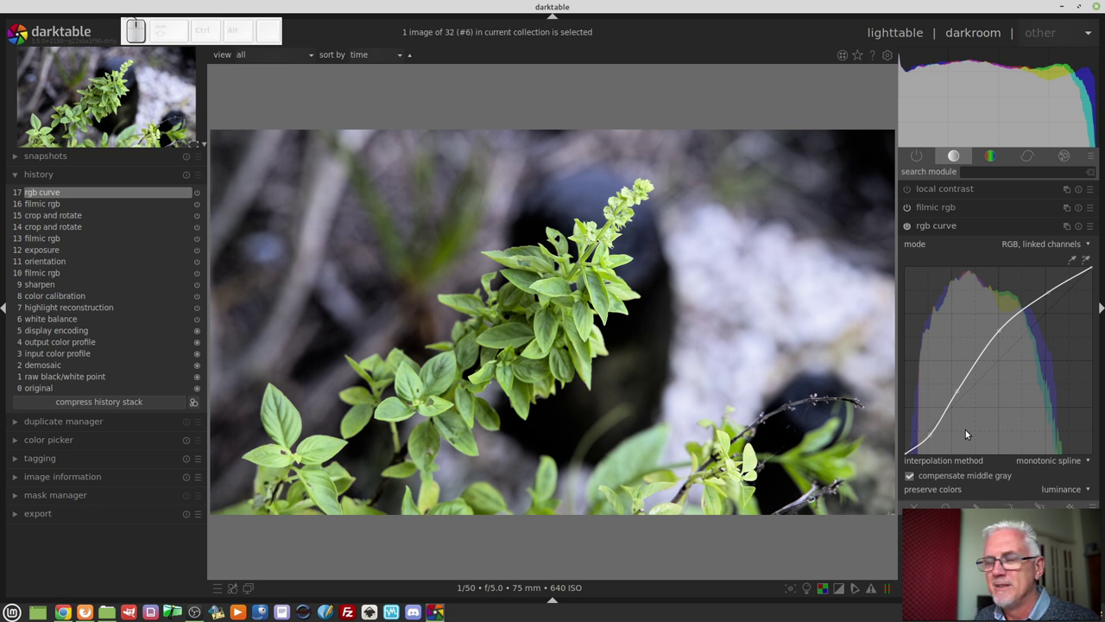
left_click(909, 228)
left_click(955, 224)
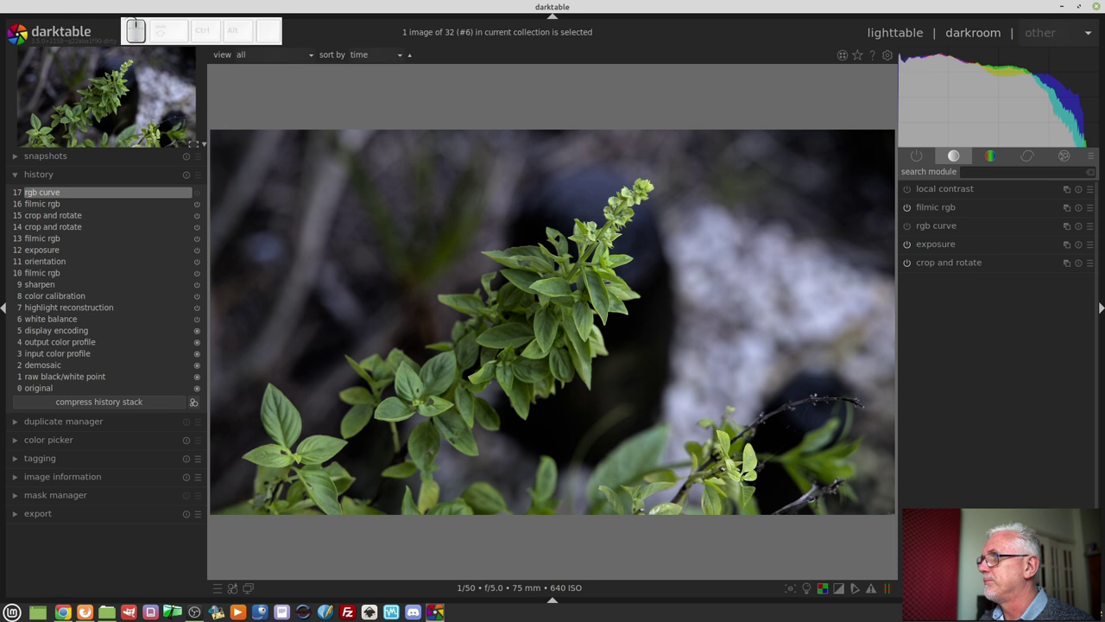
Try the scene-referred workflow layout, then restore the personal module-group preset.
left_click(1096, 159)
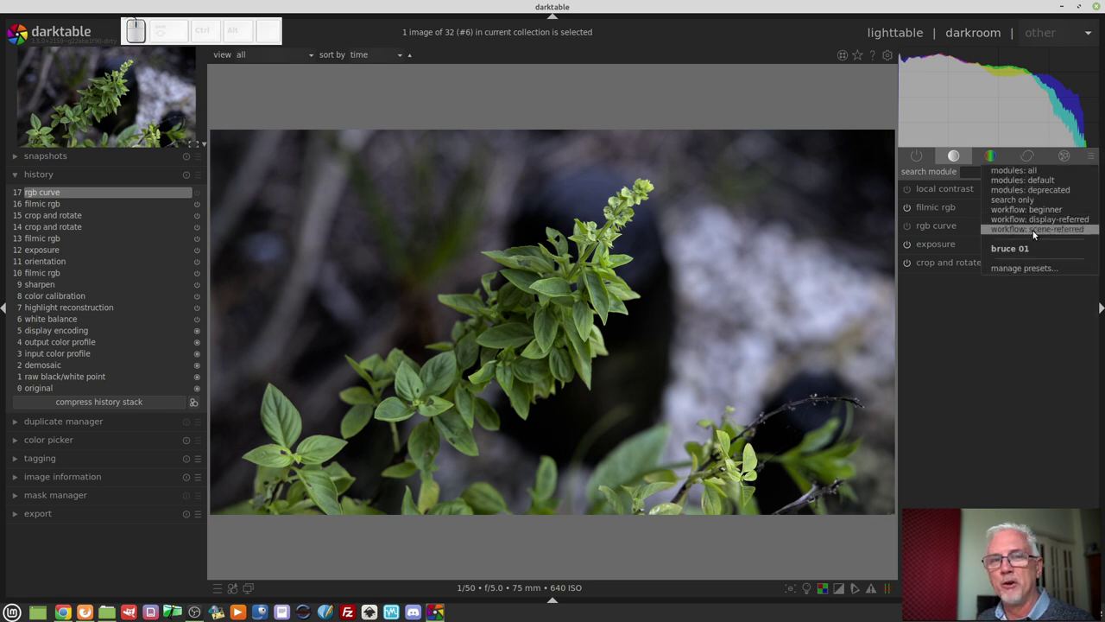
left_click(1036, 233)
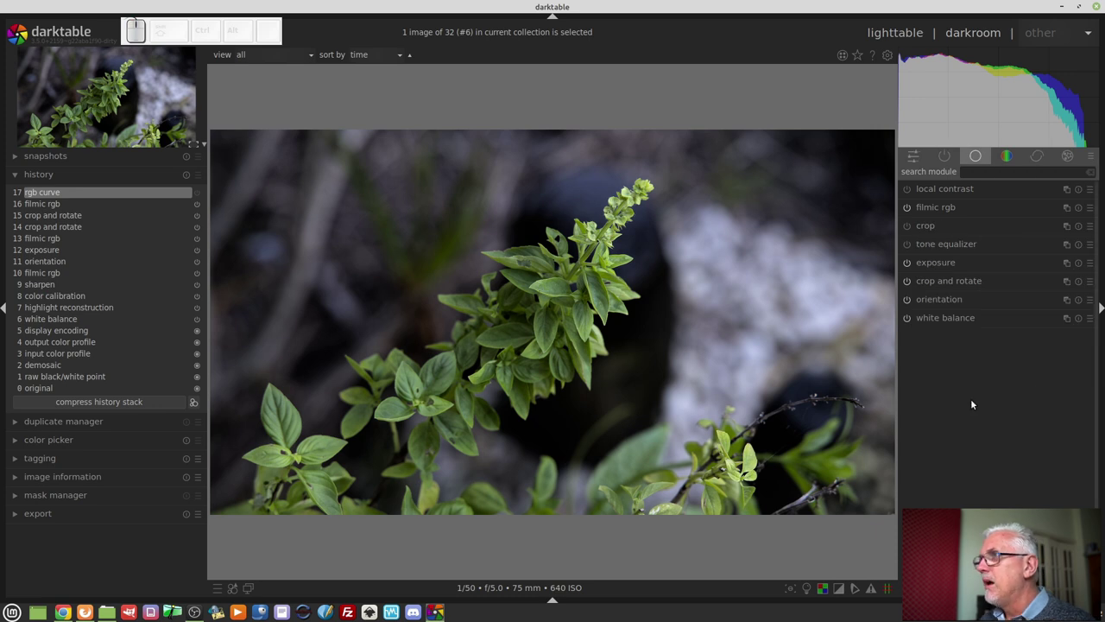
left_click(1004, 152)
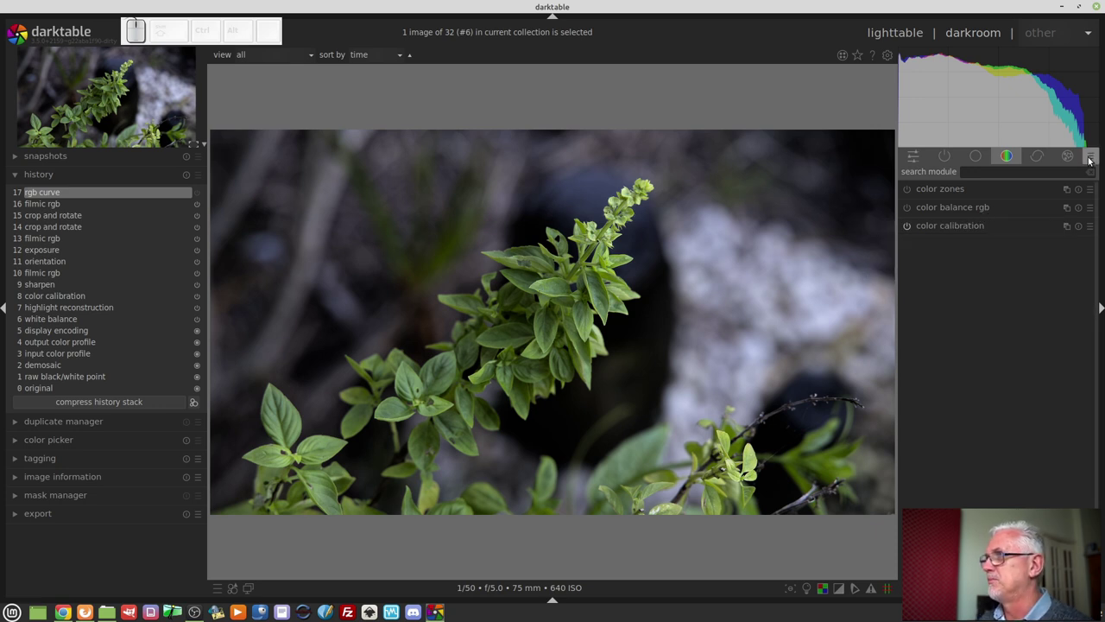
left_click(1093, 159)
left_click(1025, 254)
Enable color balance in the colour group with all sliders still neutral.
left_click(952, 357)
left_click(908, 193)
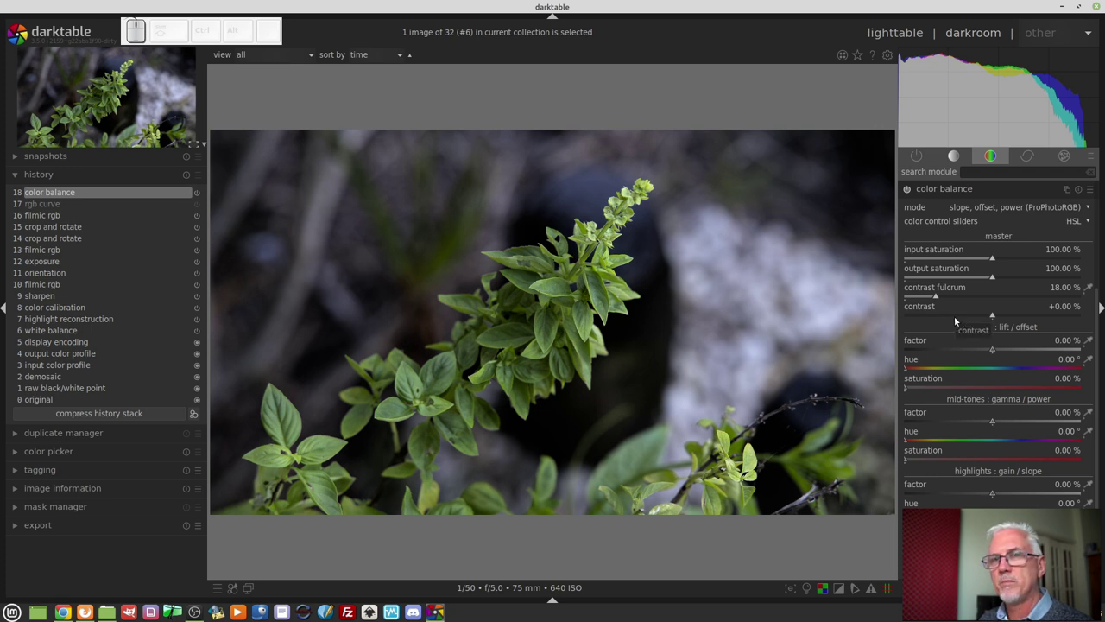
Reset the rgb curve to a straight line and add shadow and highlight points.
left_click(960, 164)
left_click(936, 228)
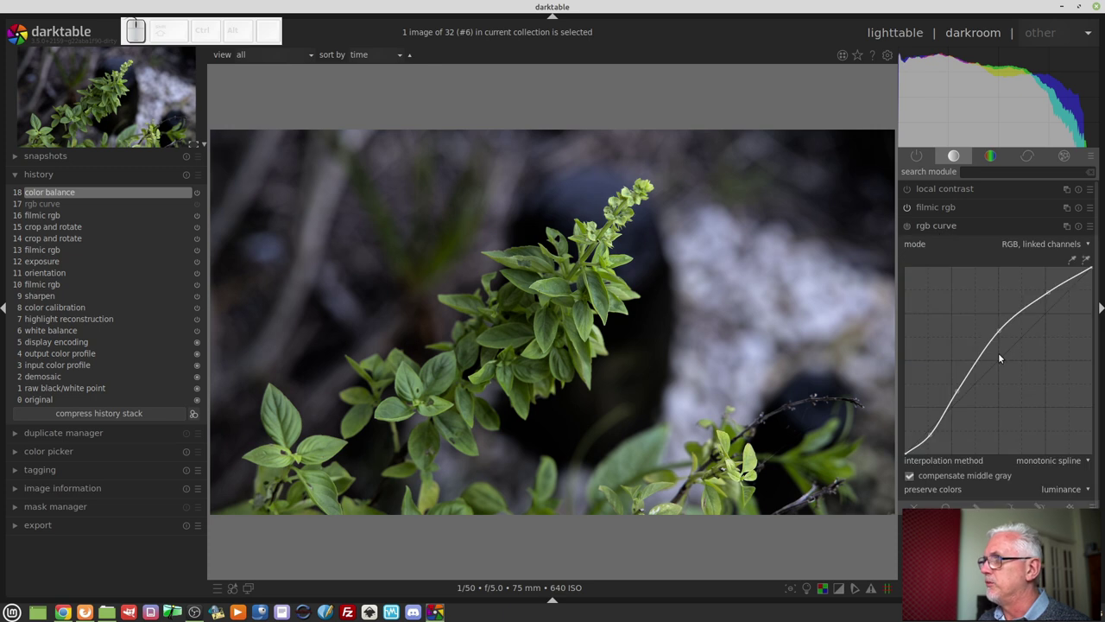
left_click(1078, 224)
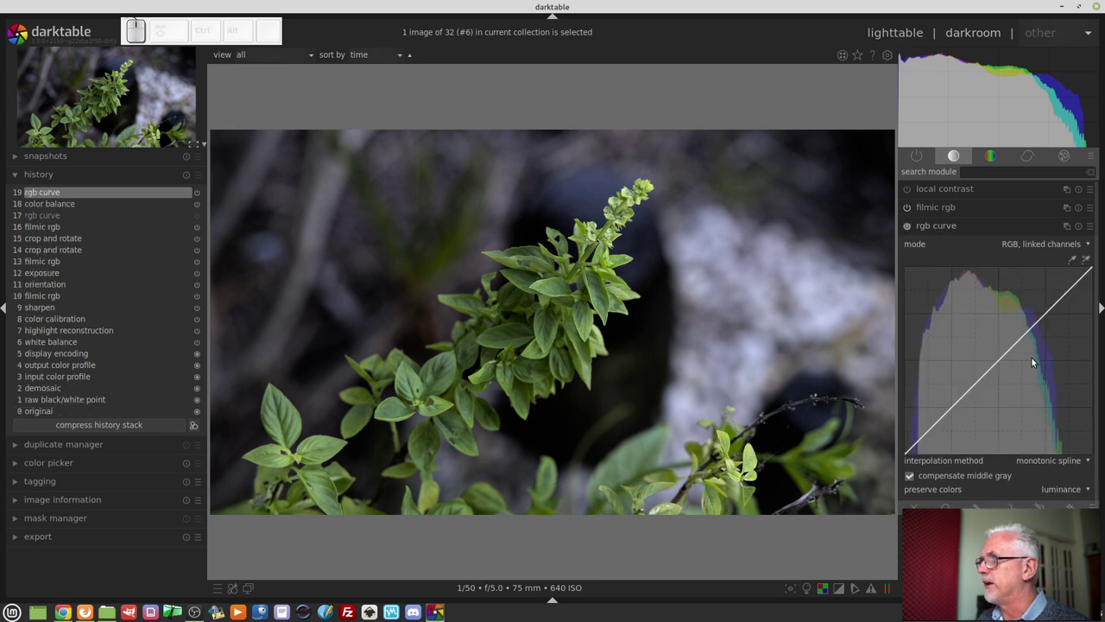
left_click(1037, 326)
left_click(955, 409)
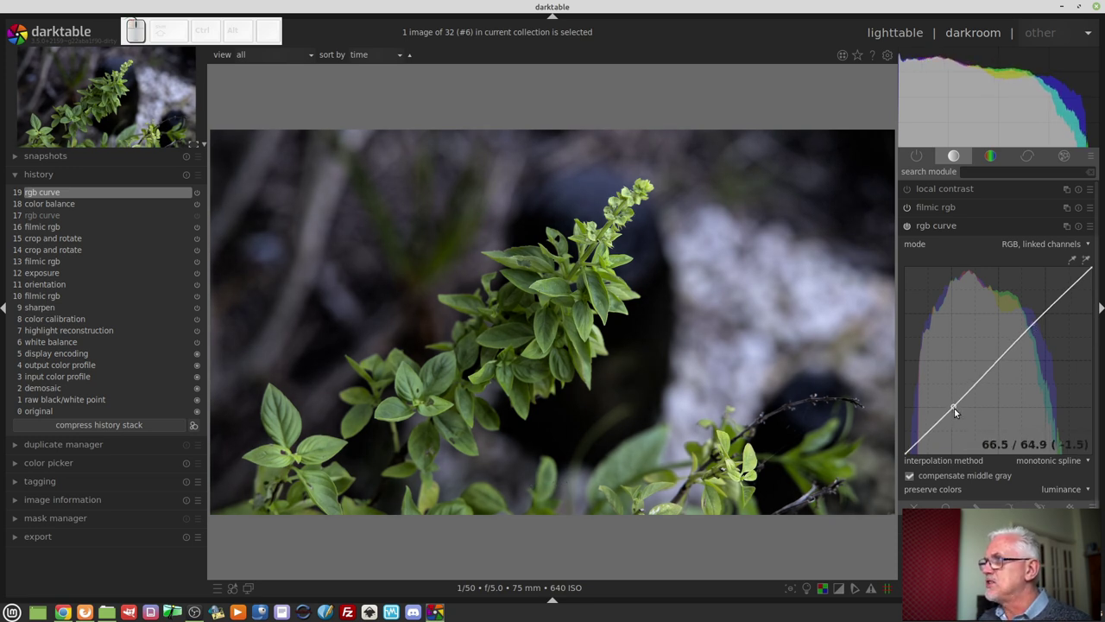
Drag the nodes through several S-curves, ending on a strong inverted S that flattens midtones.
left_click_drag(956, 408, 1012, 366)
left_click_drag(1042, 325, 942, 414)
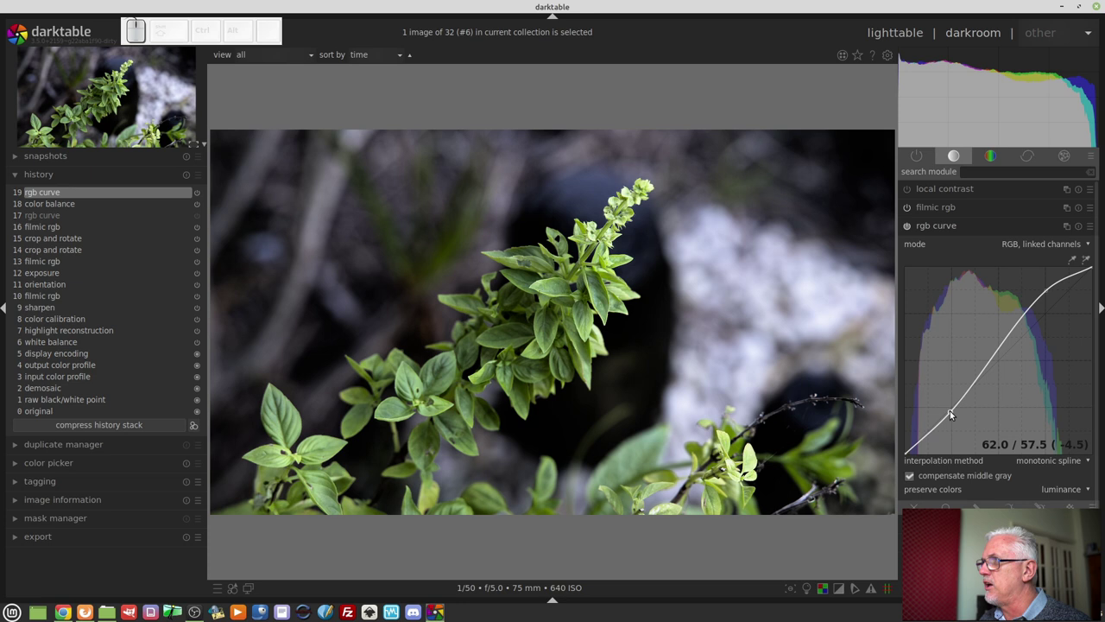
left_click_drag(952, 418, 951, 431)
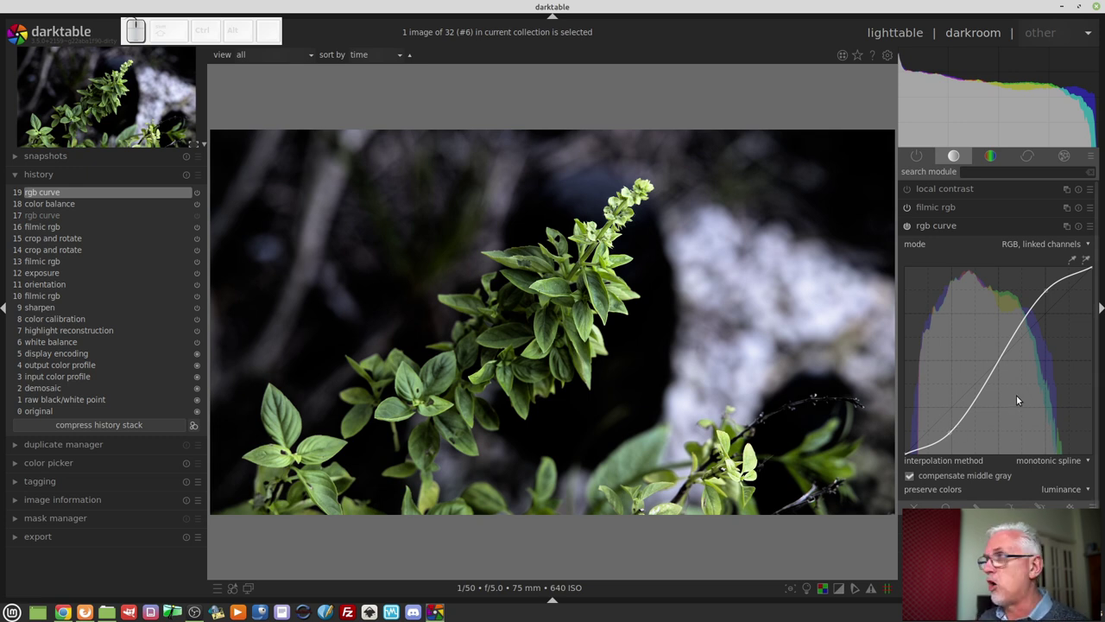
left_click_drag(953, 432, 1013, 327)
left_click_drag(1049, 293, 1054, 347)
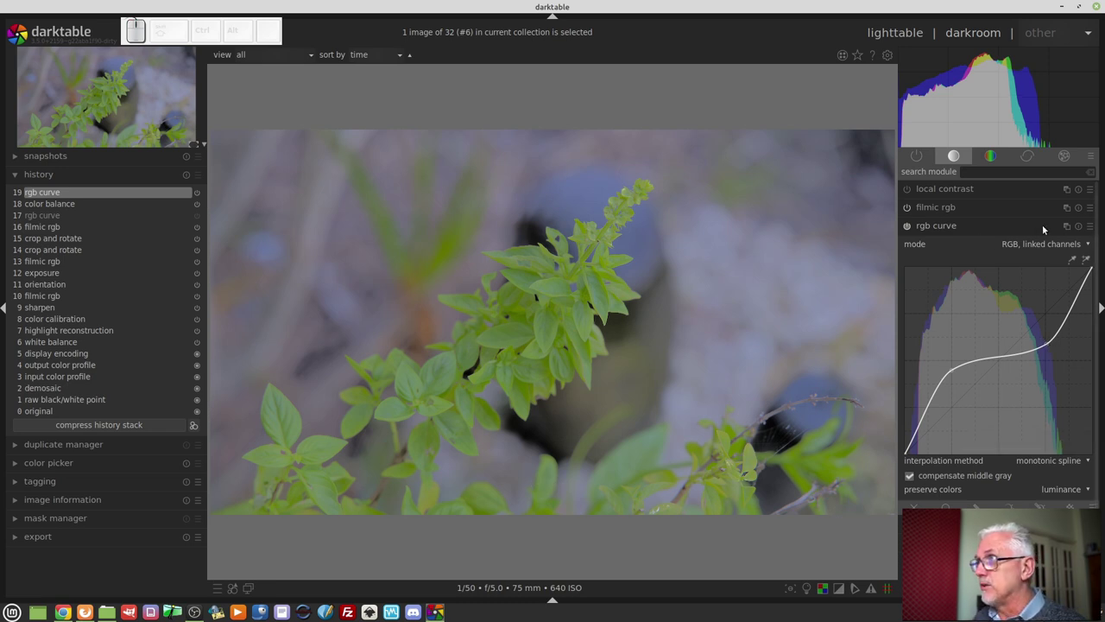
Glance at color balance in the colour group, then return to the rgb curve in the tone group.
left_click(1086, 225)
left_click(951, 229)
left_click(993, 159)
left_click(972, 359)
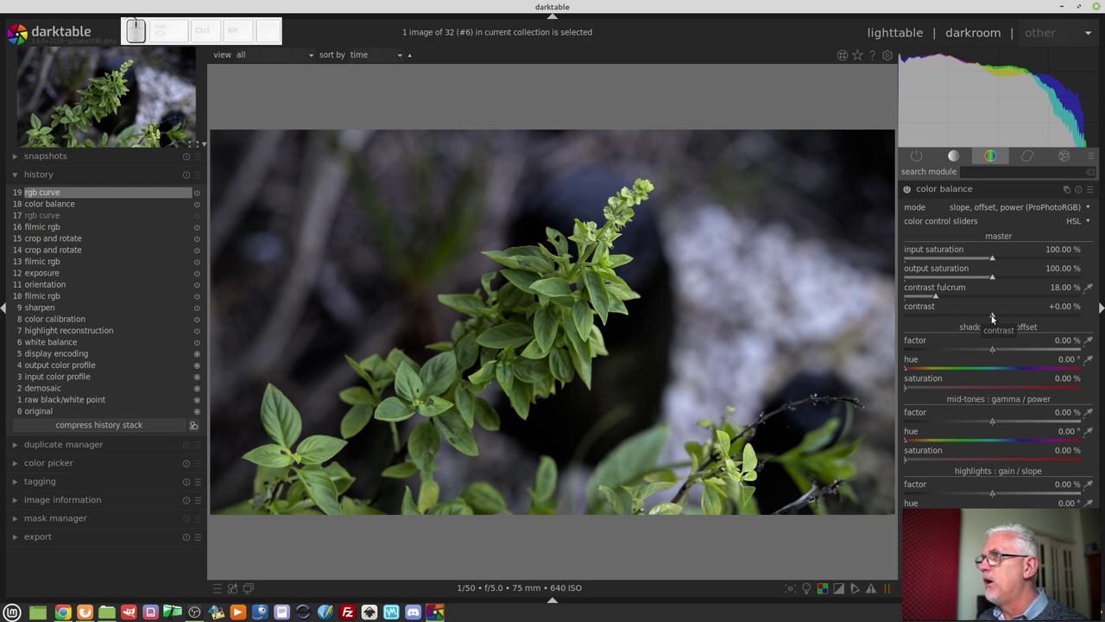
left_click(962, 154)
left_click(957, 231)
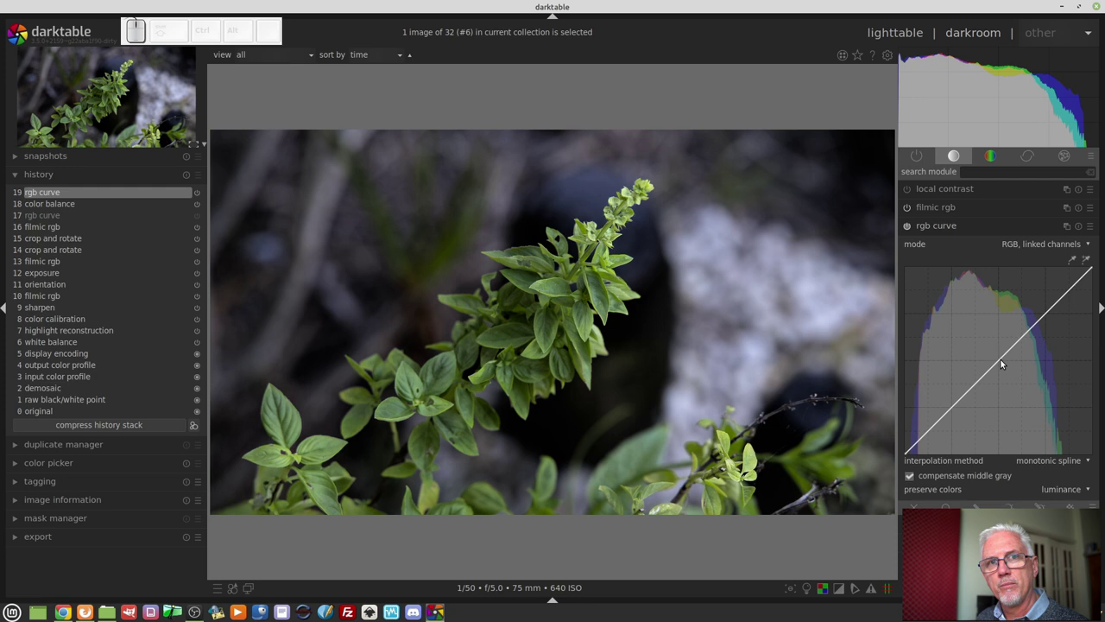
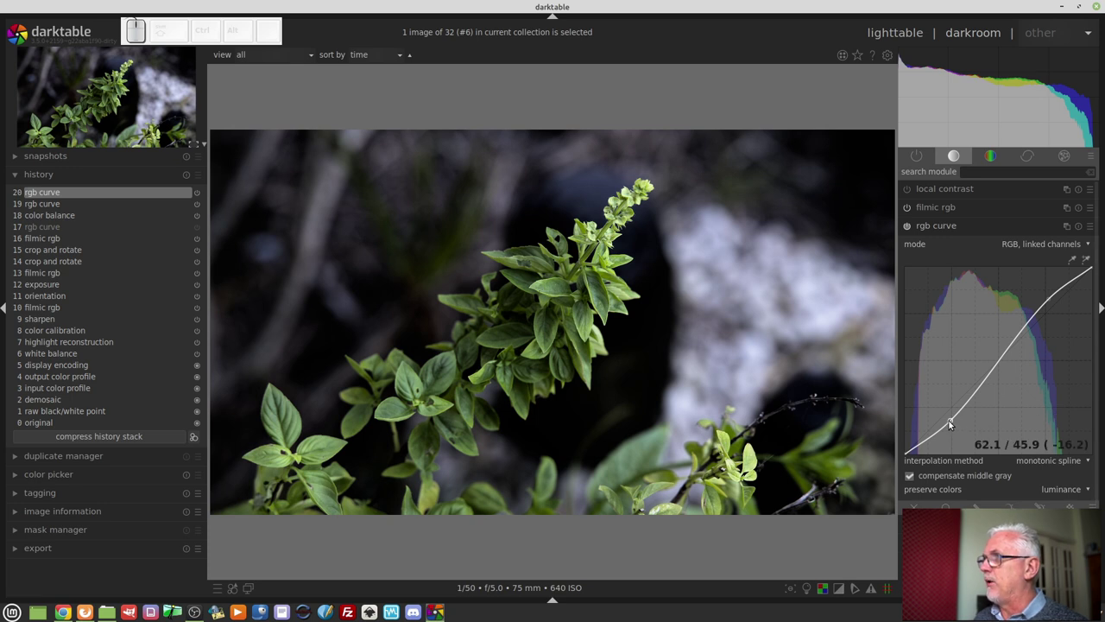
Pull shadows down and highlights up into a steep S-curve darkening the rocky background.
left_click_drag(951, 420, 1053, 327)
left_click_drag(1053, 301, 1033, 314)
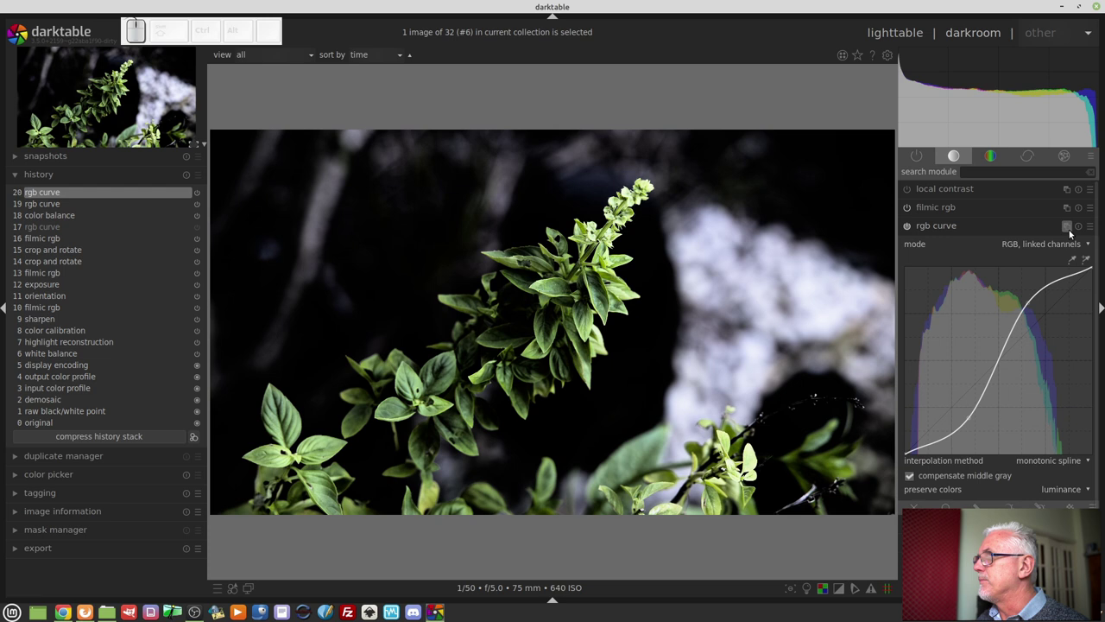
Set color balance contrast fulcrum to about 8% and contrast to about +21%.
left_click(1077, 229)
left_click(919, 230)
left_click(996, 164)
left_click(956, 357)
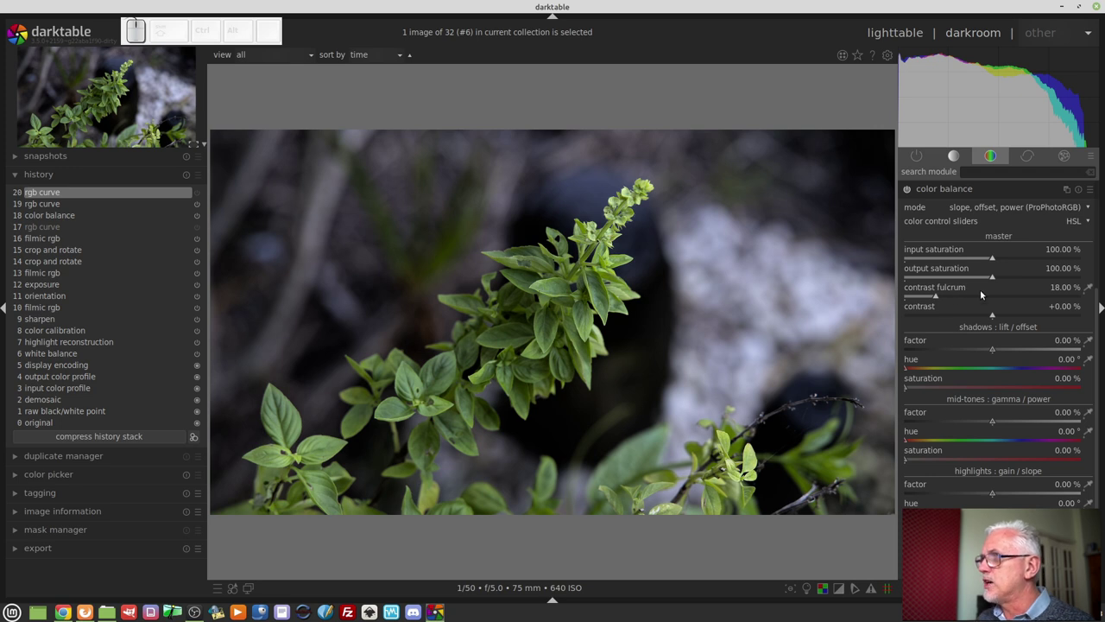
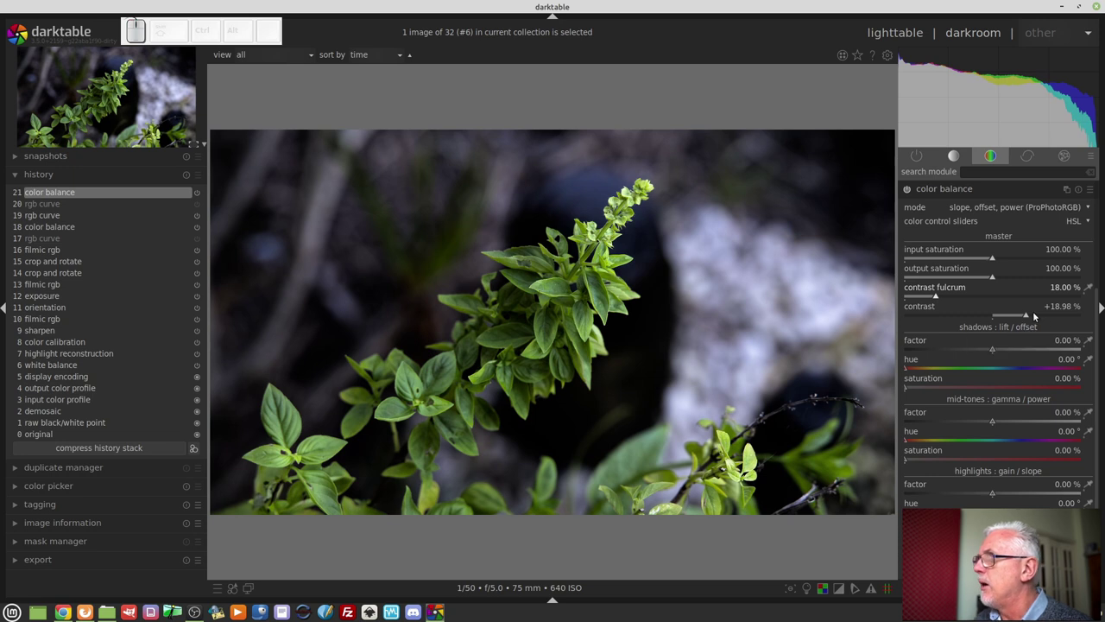
left_click_drag(934, 296, 971, 326)
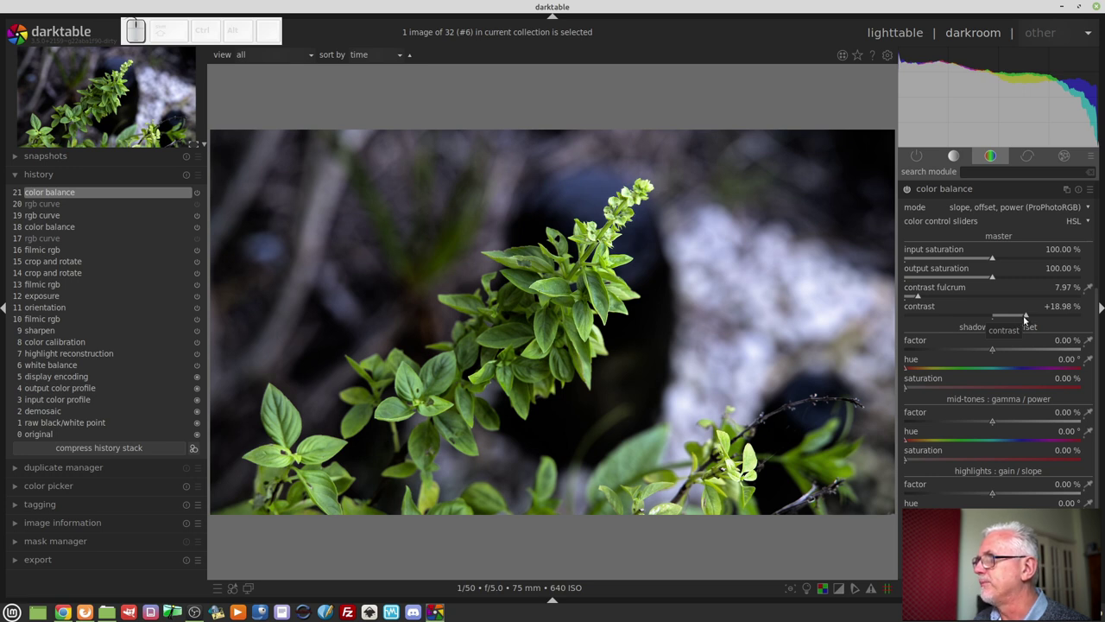
left_click_drag(1028, 314, 1028, 318)
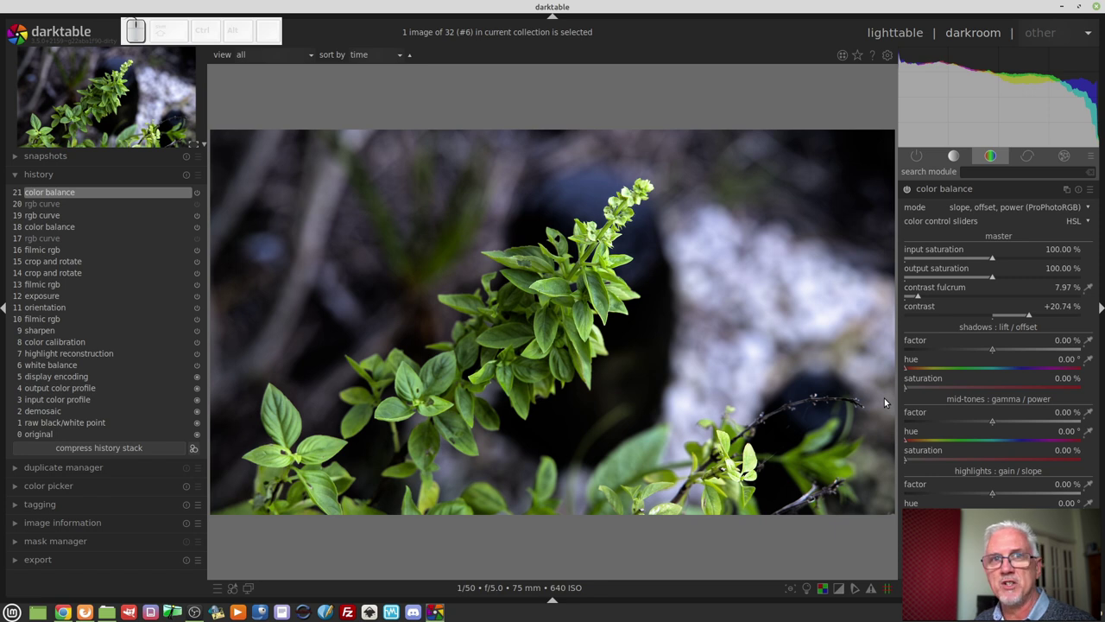
View the finished darkened-sides version, then return to the basil photo being edited.
key("BackSpace")
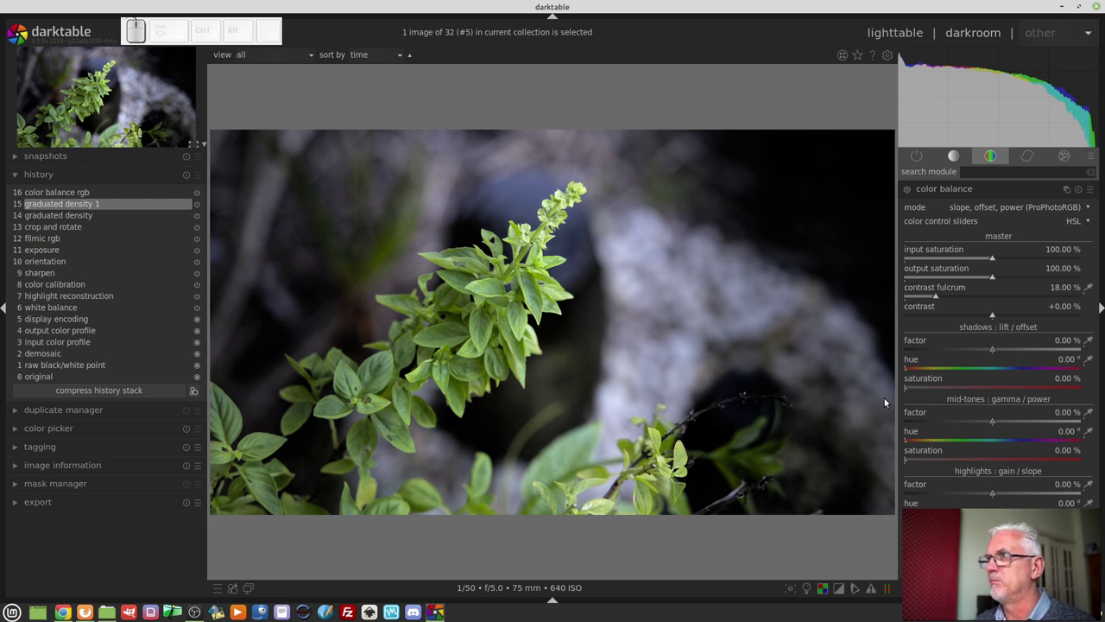
key("space")
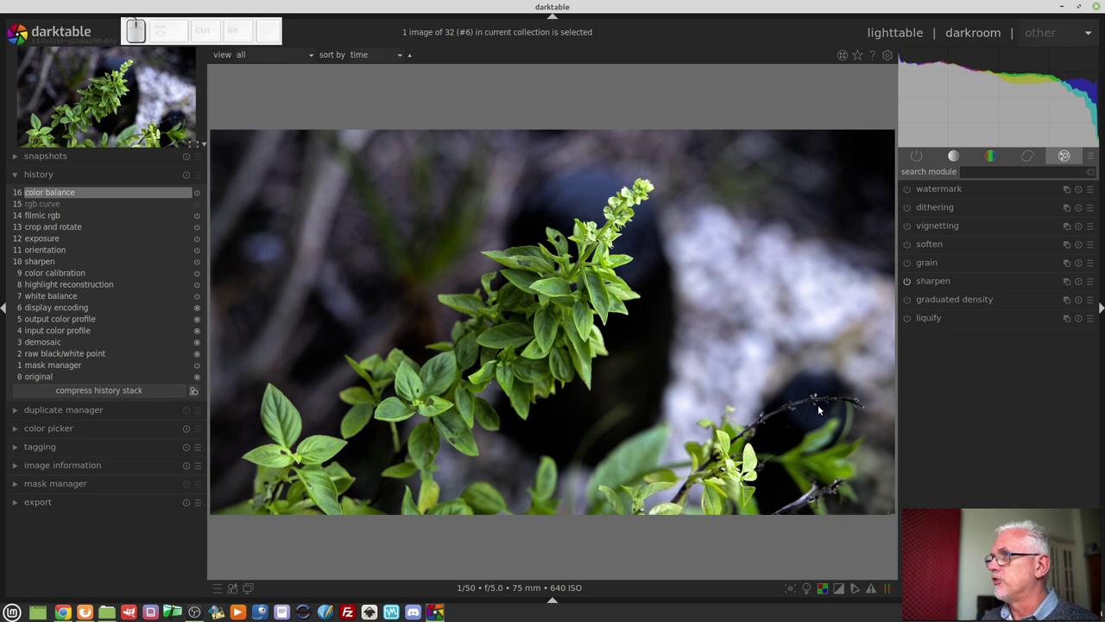
Rotate the graduated density gradient to run vertically and raise its darkening density.
left_click(980, 297)
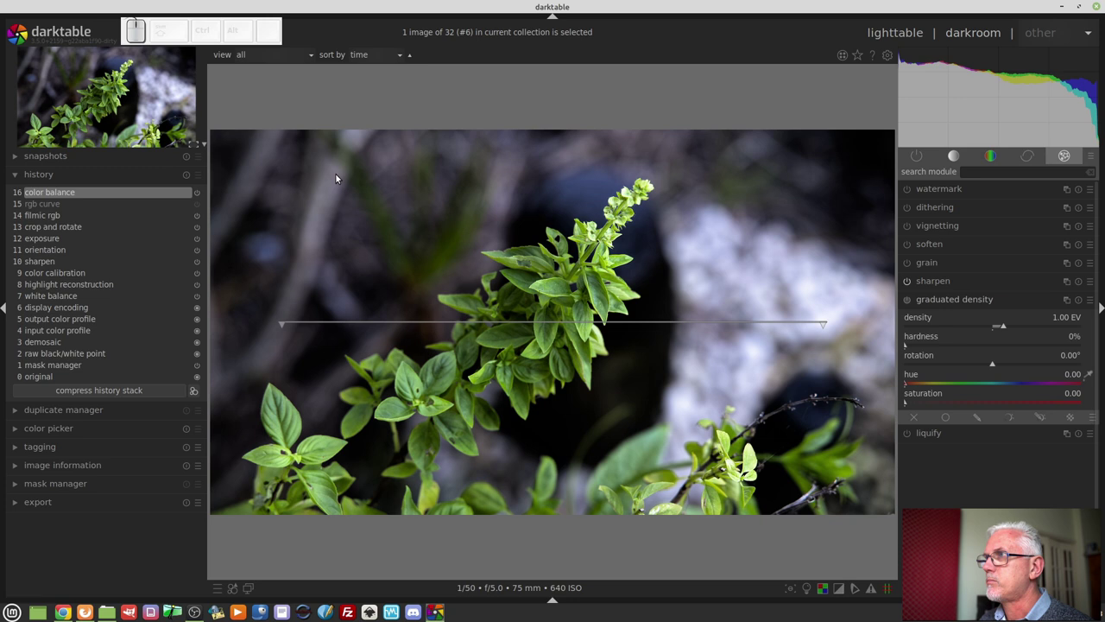
left_click_drag(413, 191, 423, 195)
left_click_drag(415, 184, 393, 266)
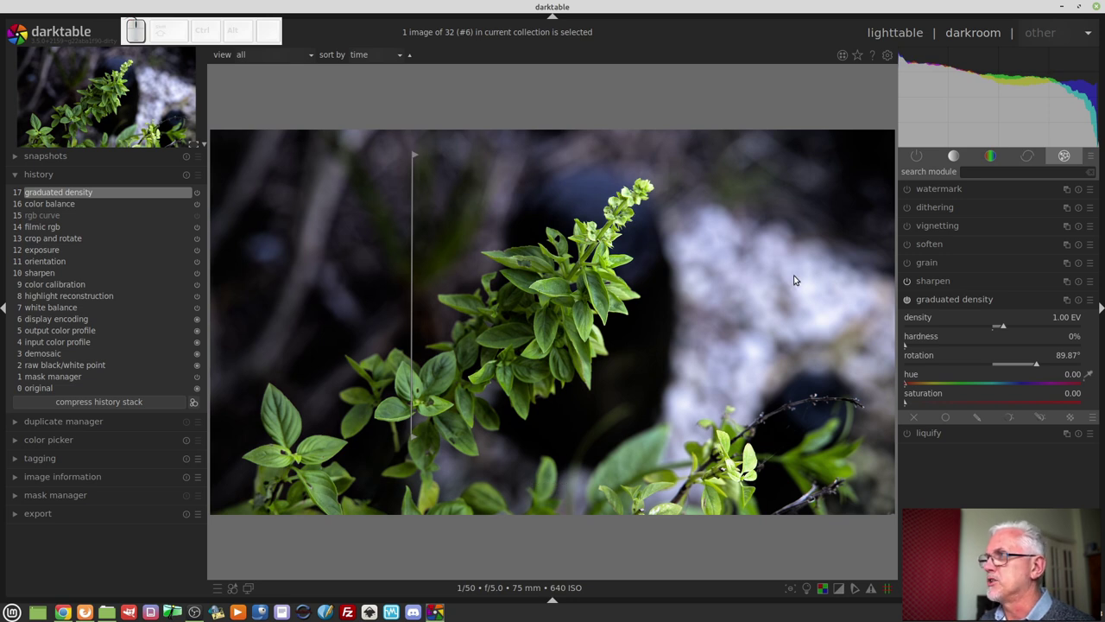
left_click_drag(1016, 325, 967, 364)
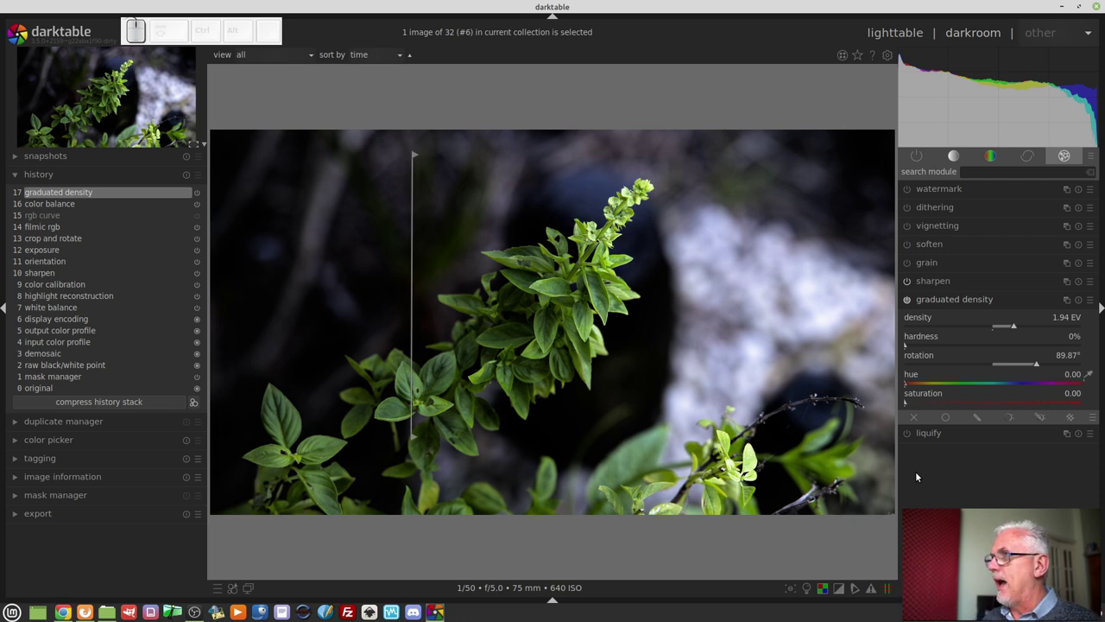
left_click_drag(929, 347, 1078, 340)
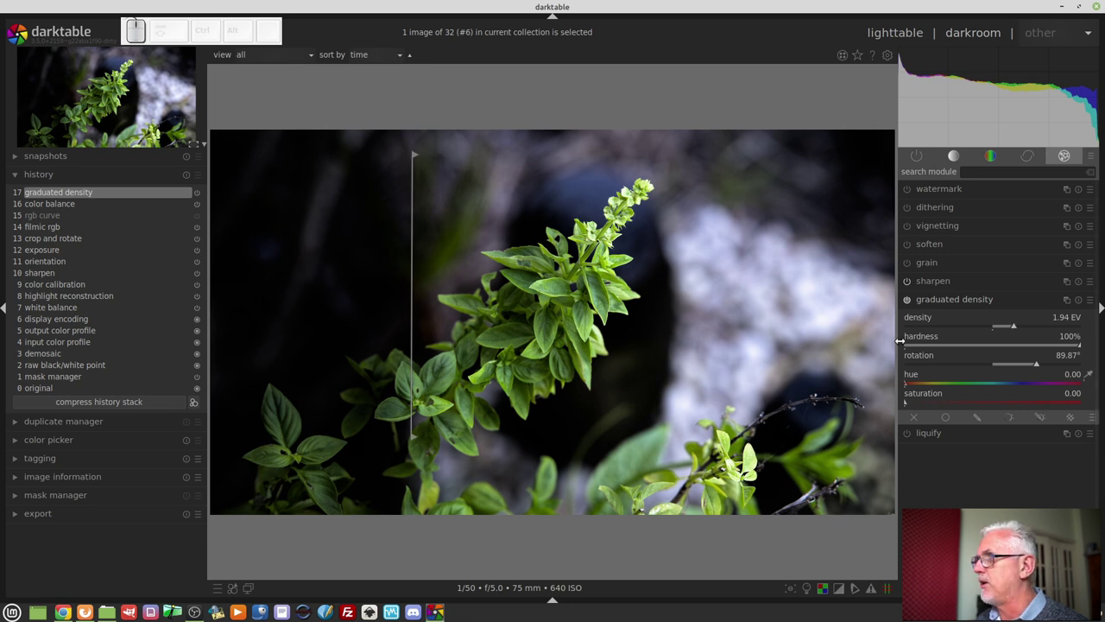
Settle the filter at 0.96 EV density with a softer 79% hardness transition.
left_click(1013, 327)
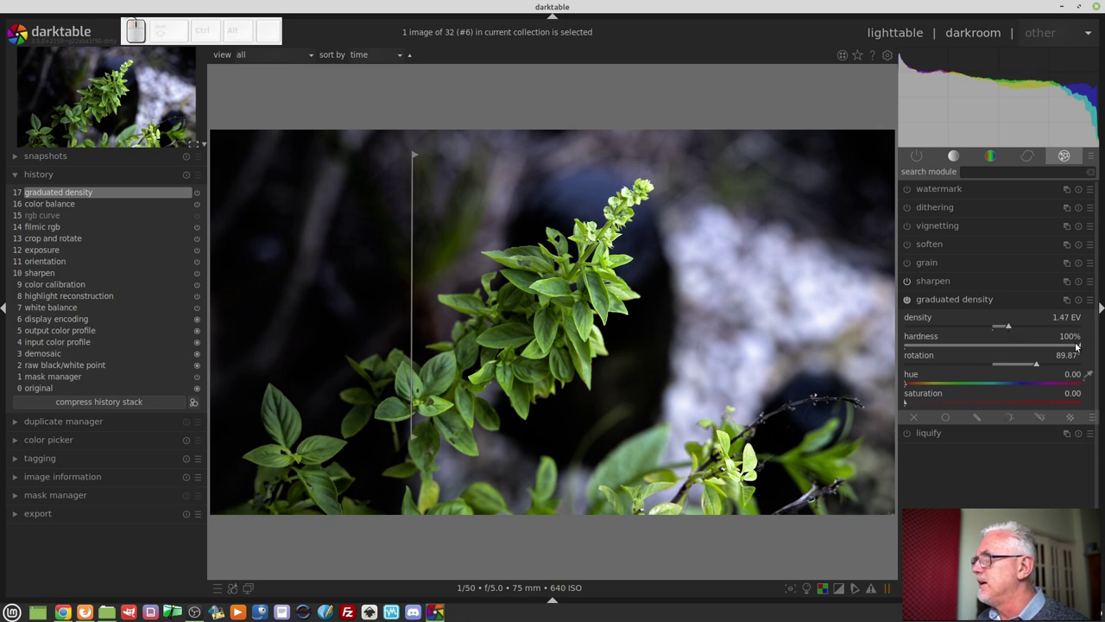
left_click_drag(1073, 345, 1045, 354)
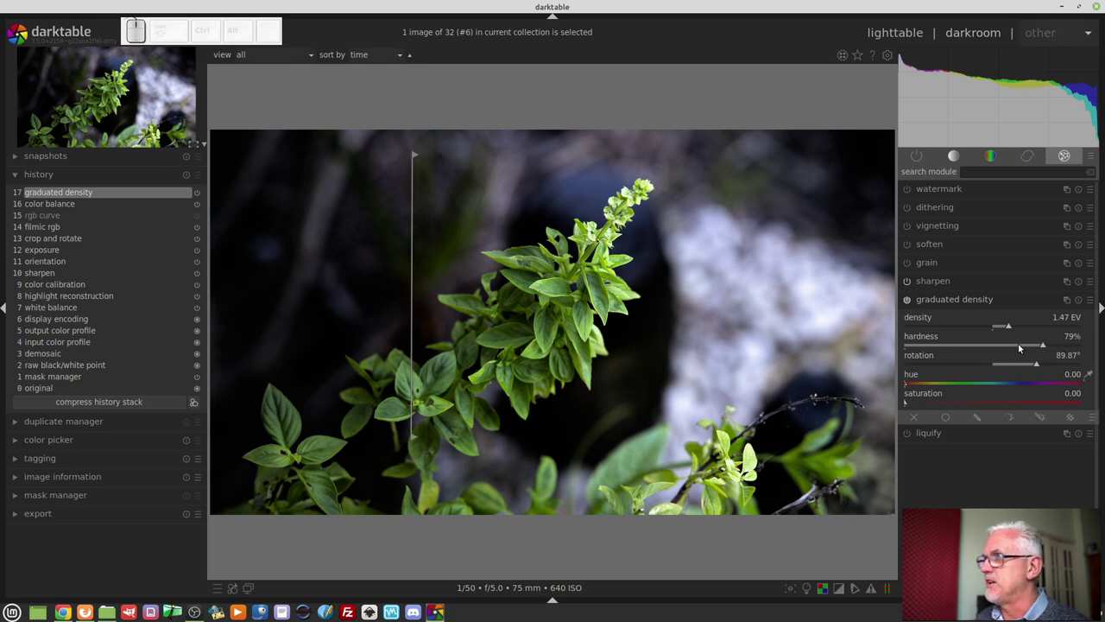
left_click_drag(1011, 327, 1002, 327)
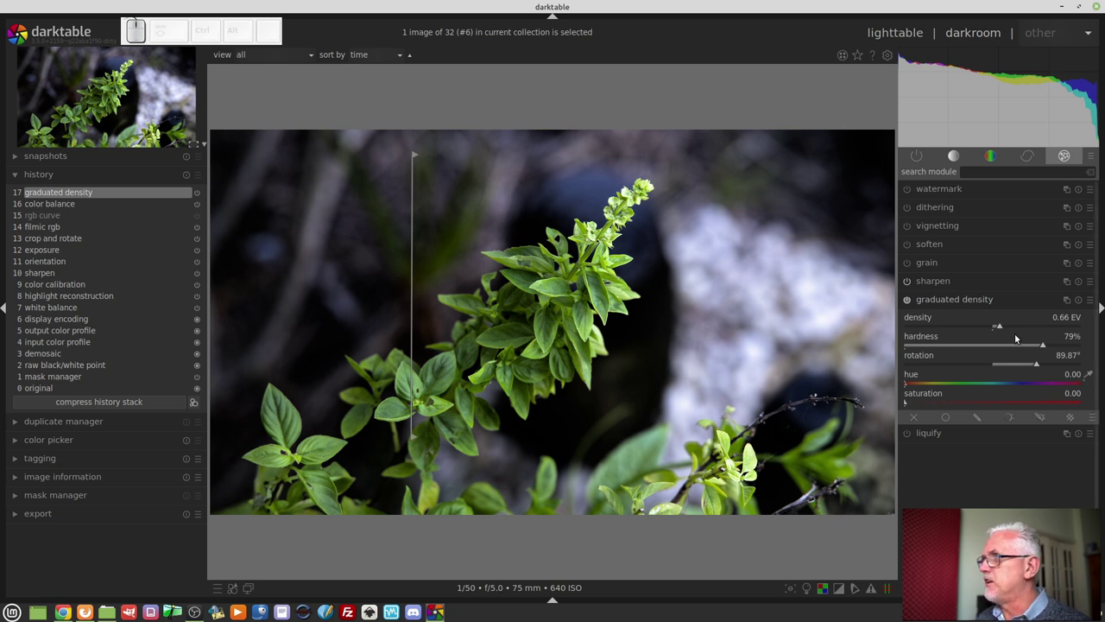
left_click(1005, 328)
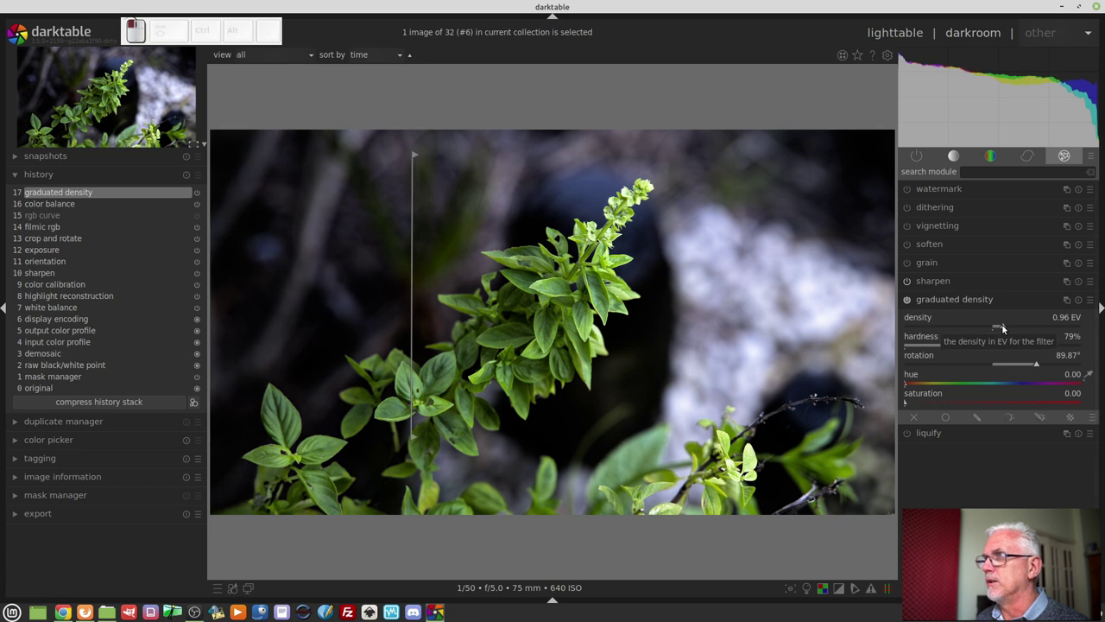
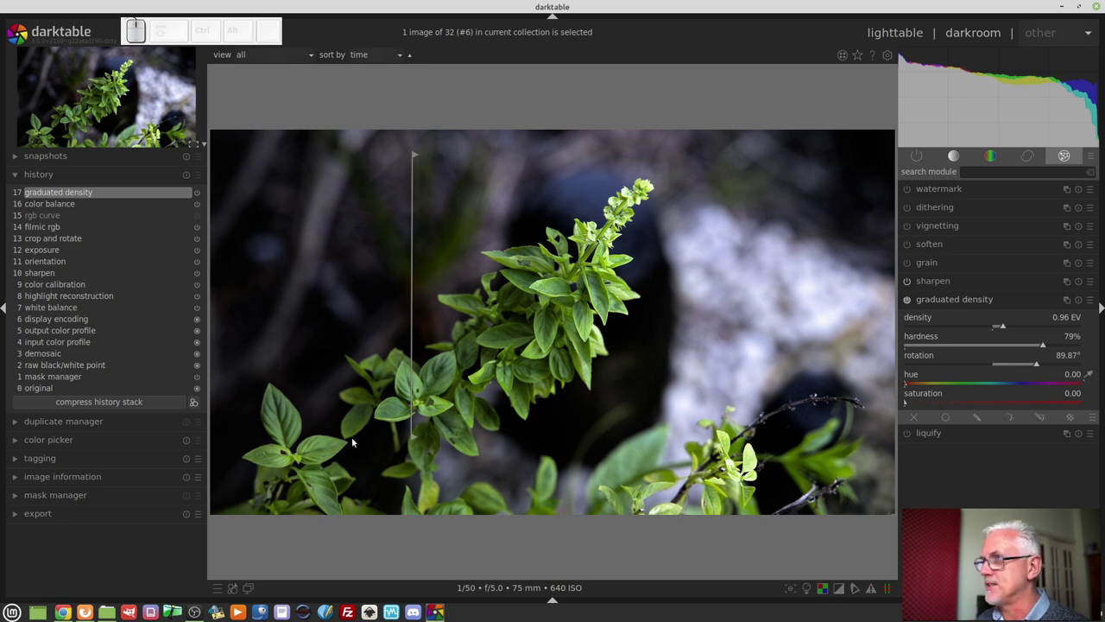
Add a hue (hz) parametric mask ranged roughly 47–181 around greens and invert it to spare the leaves.
left_click(1008, 418)
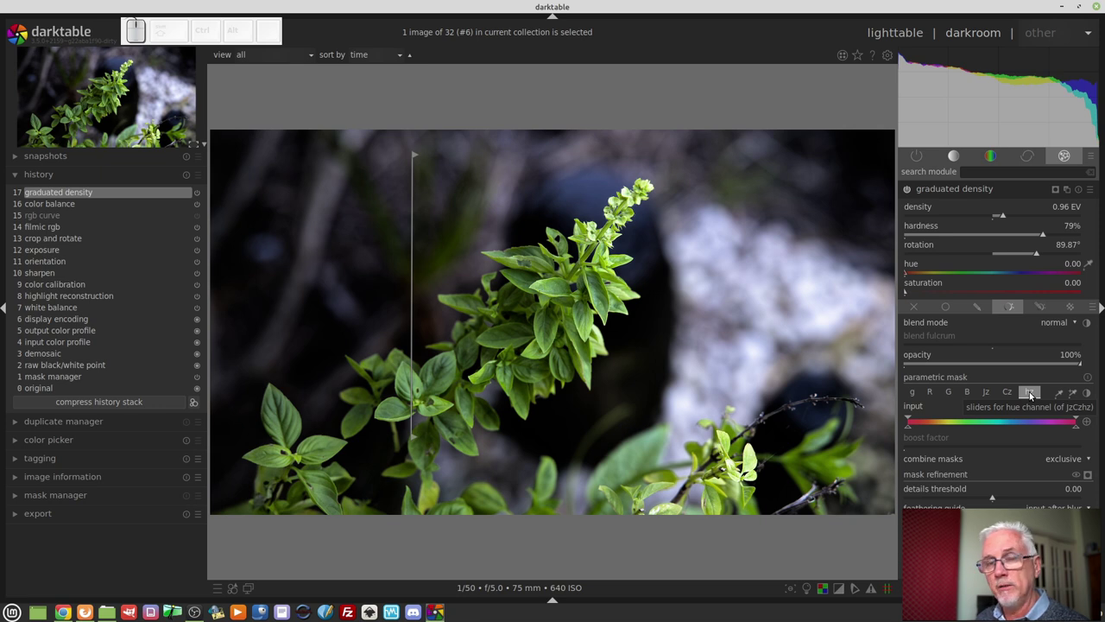
left_click_drag(914, 429, 1009, 433)
left_click_drag(1072, 429, 966, 426)
left_click(951, 416)
left_click(939, 429)
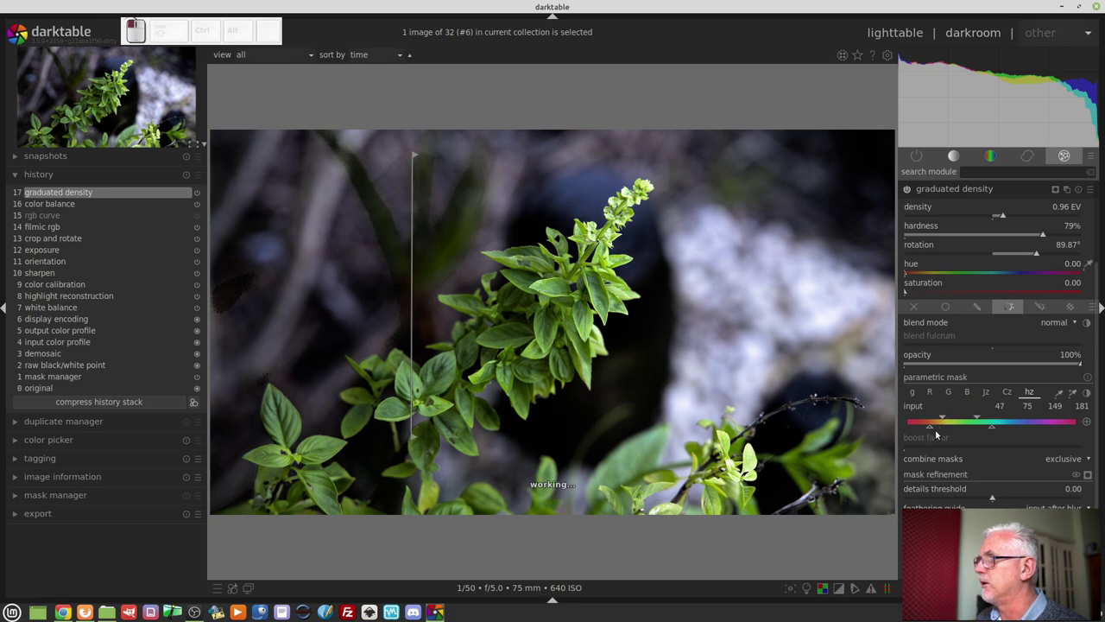
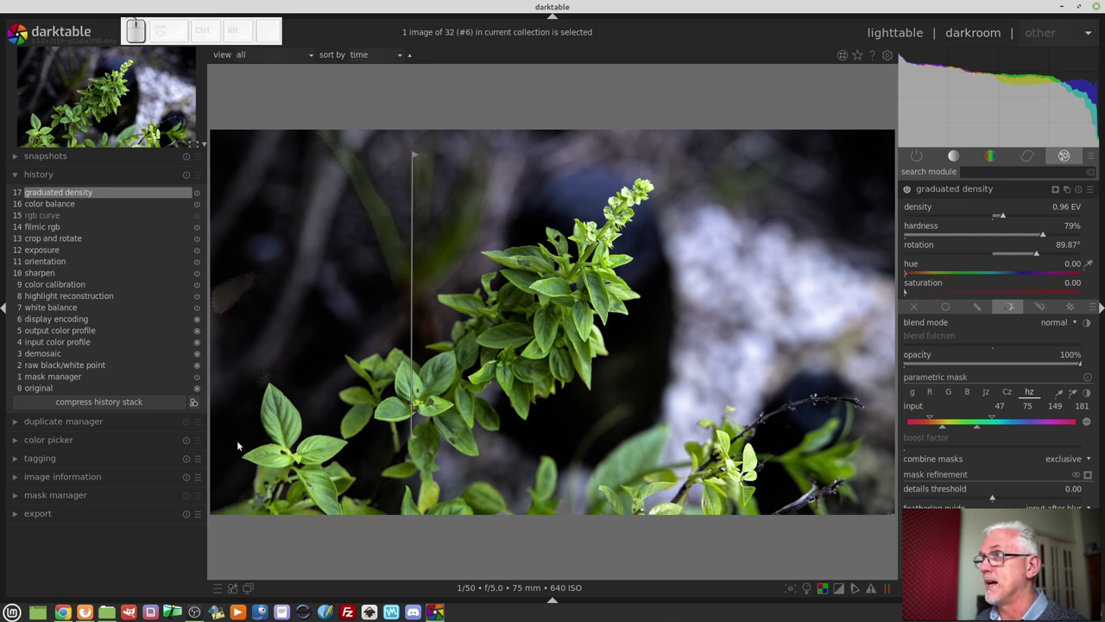
left_click(995, 190)
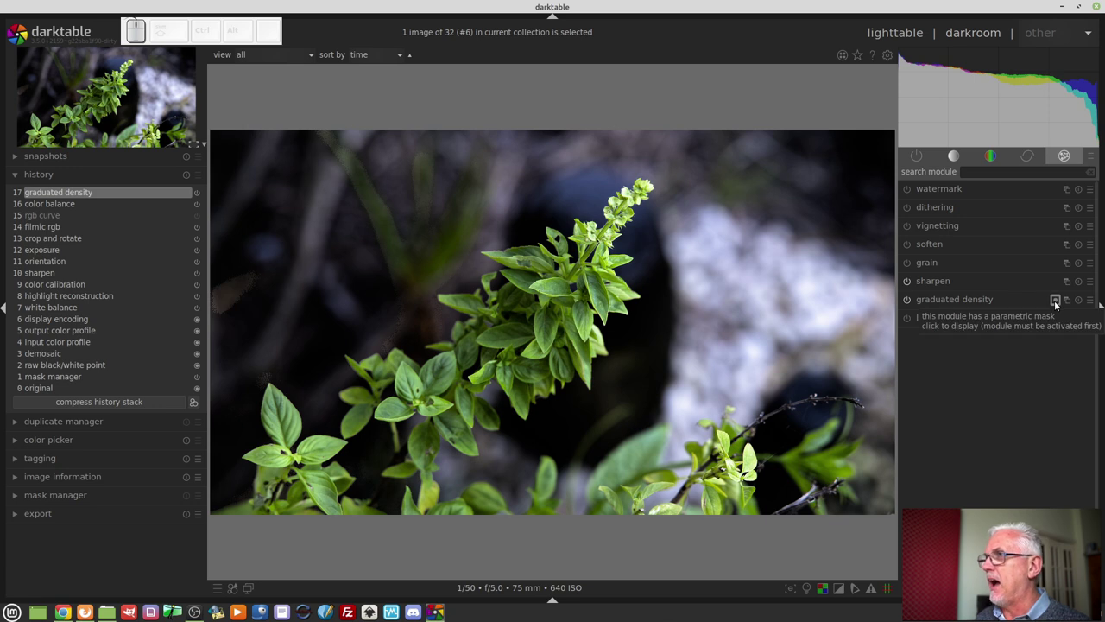
left_click(1056, 301)
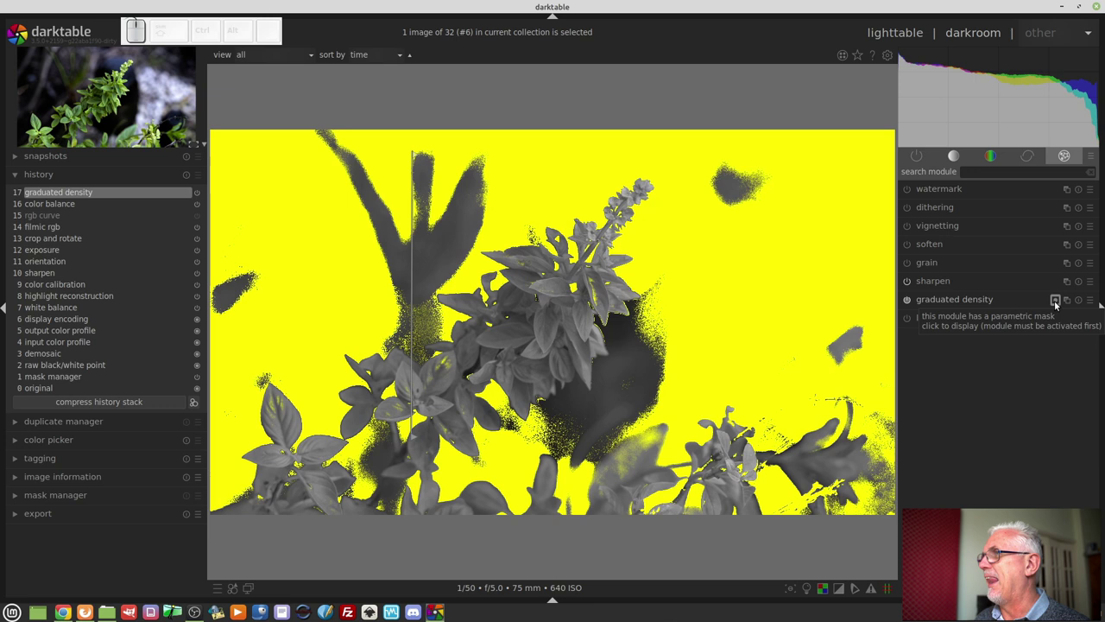
left_click(1059, 303)
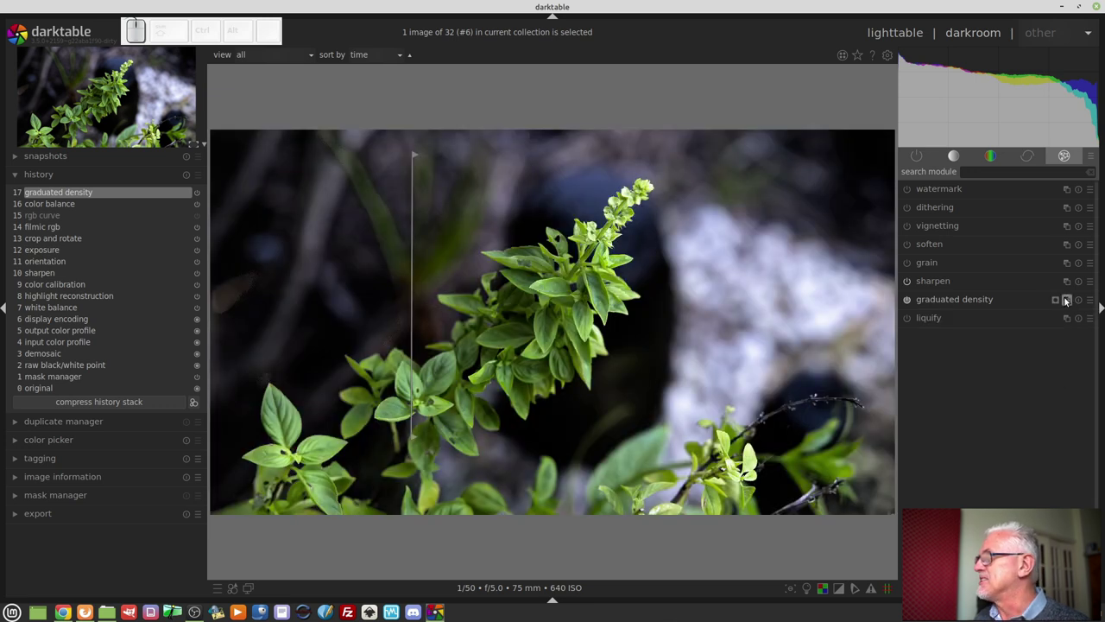
Create a second graduated density instance rotated to darken the right side and raise its density.
left_click(1068, 300)
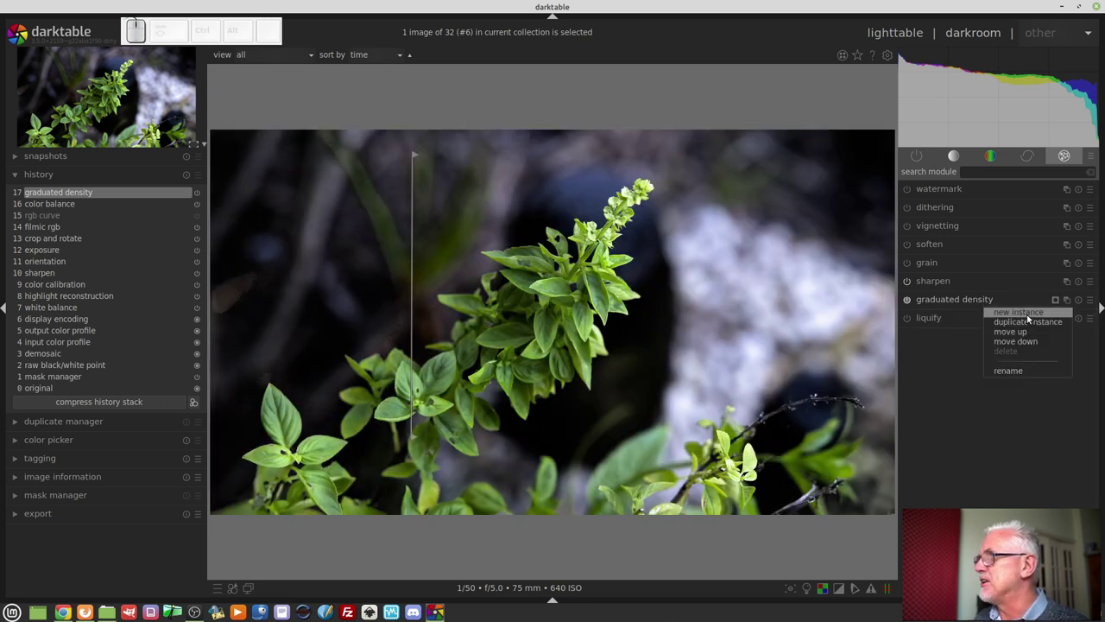
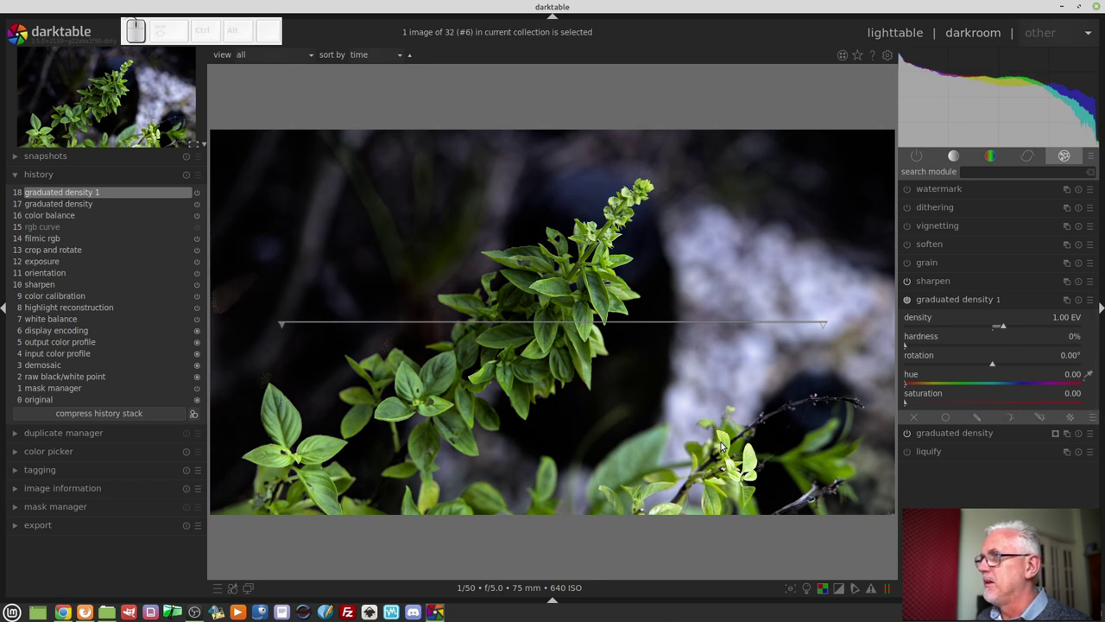
left_click_drag(715, 225, 720, 417)
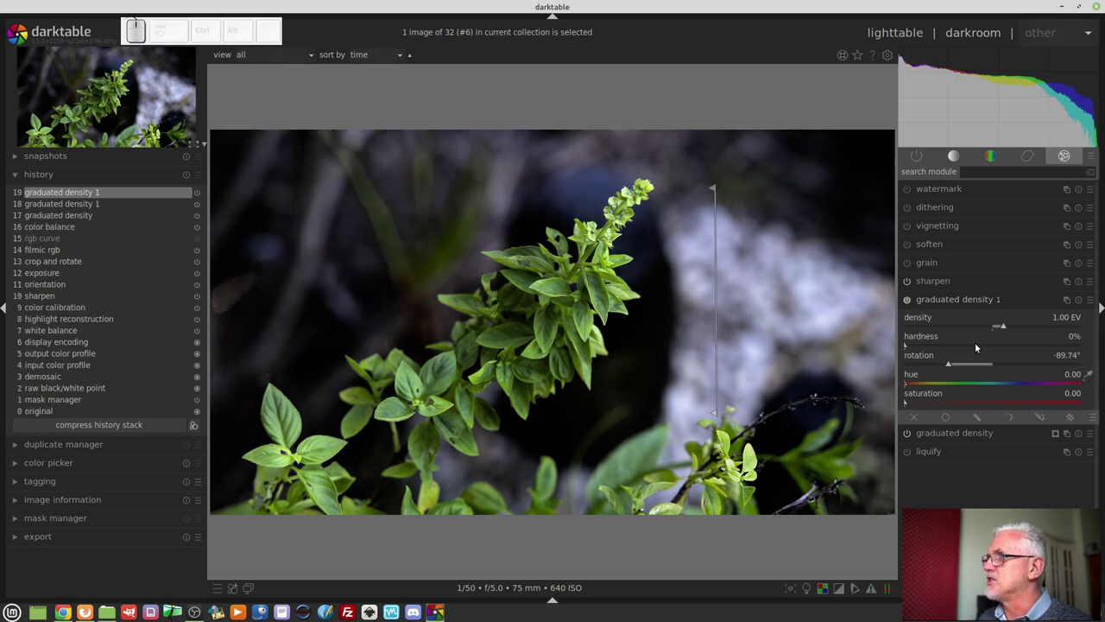
left_click(1014, 325)
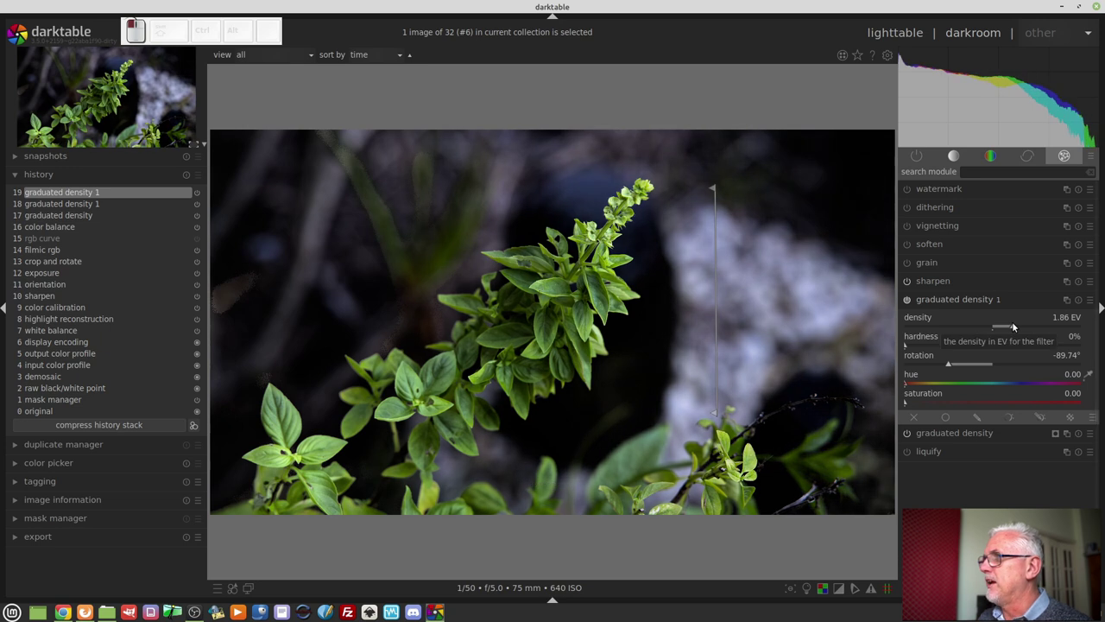
middle_click(985, 352)
Harden the new filter to 86% and set its density to 1.50 EV.
left_click_drag(916, 347, 1056, 351)
left_click_drag(1056, 352, 1013, 325)
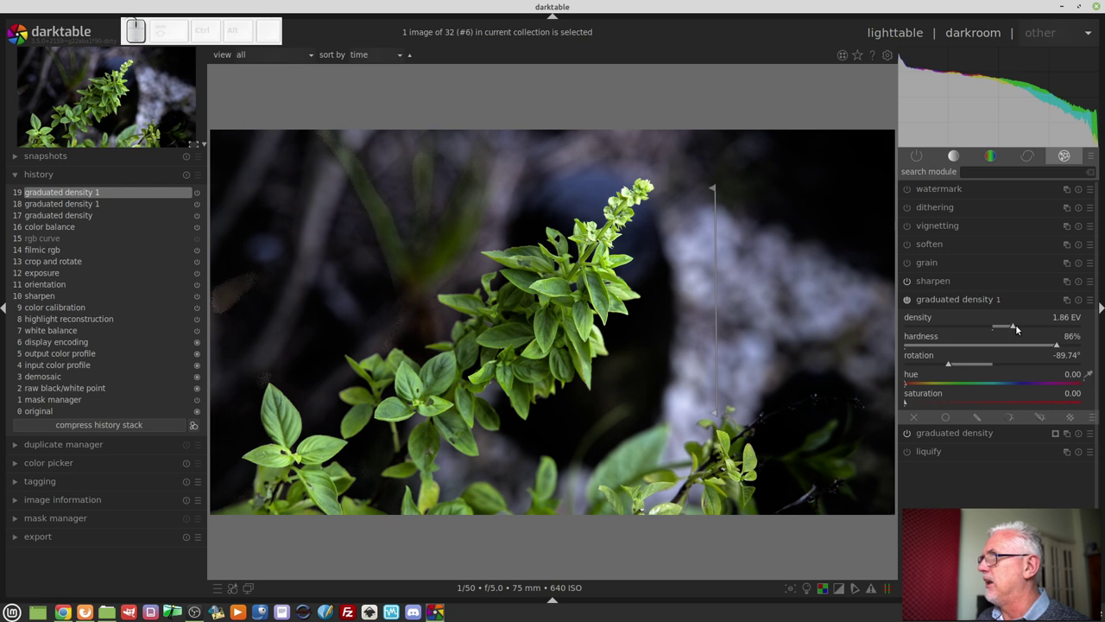
left_click(1016, 330)
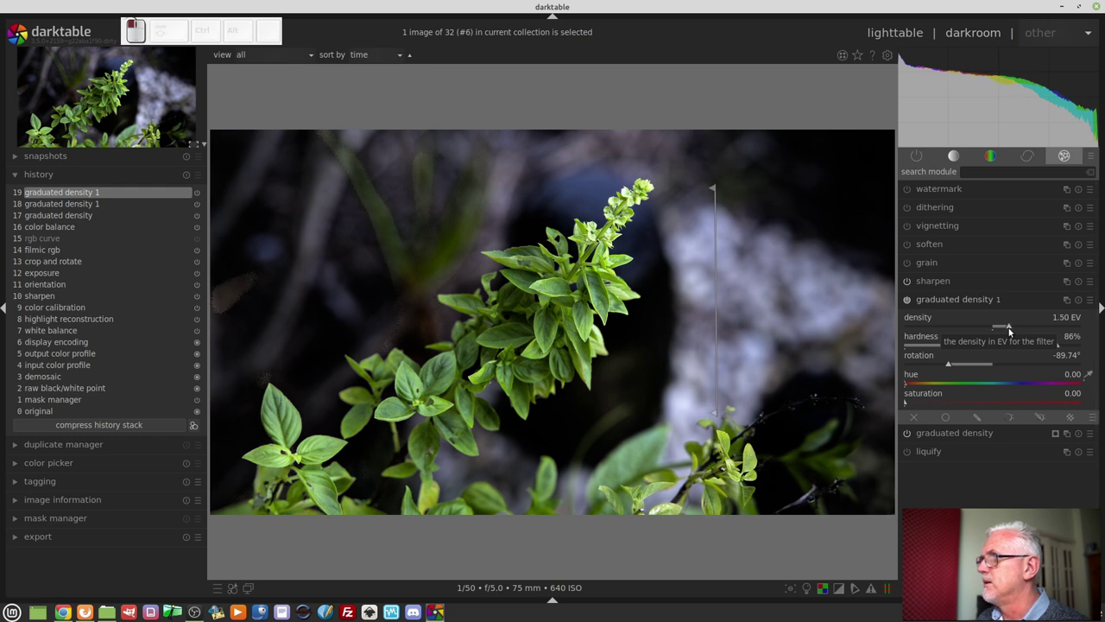
middle_click(1010, 335)
left_click(963, 301)
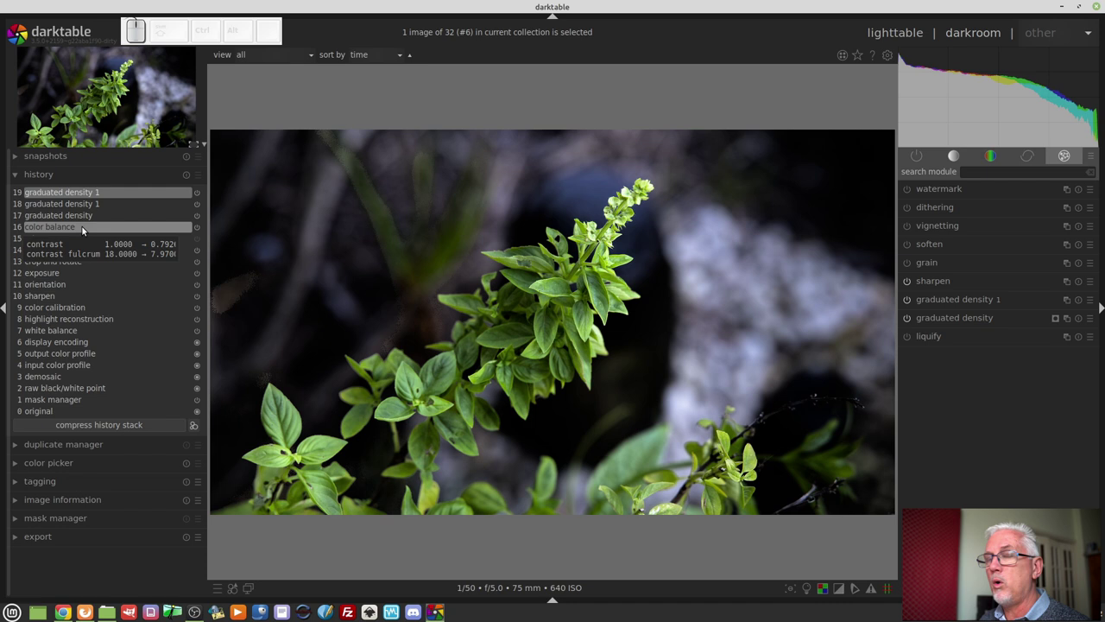
left_click(85, 229)
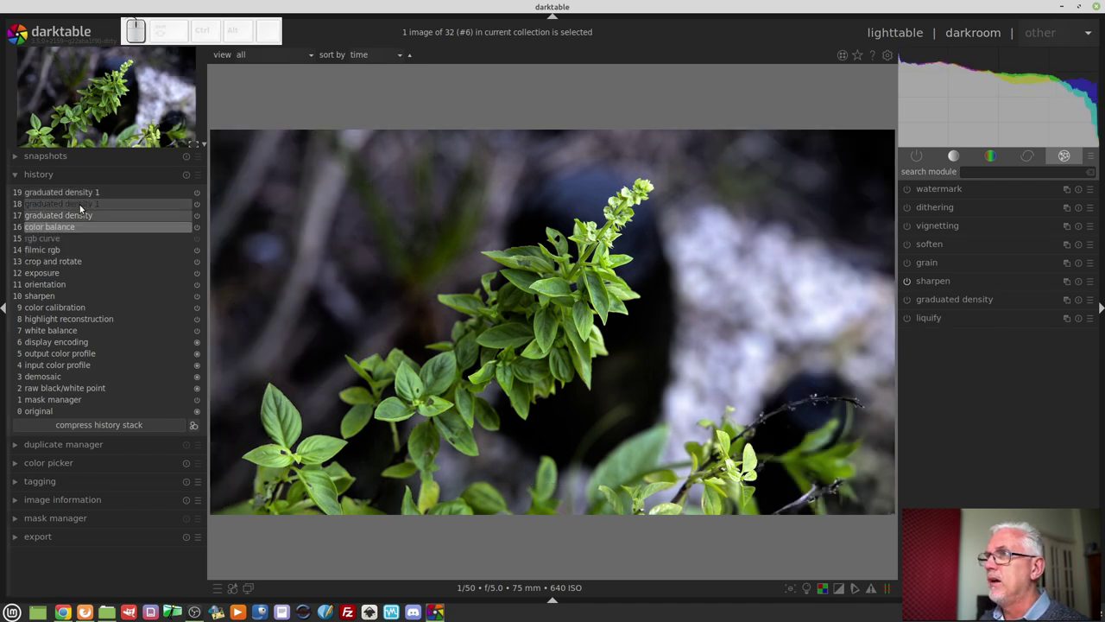
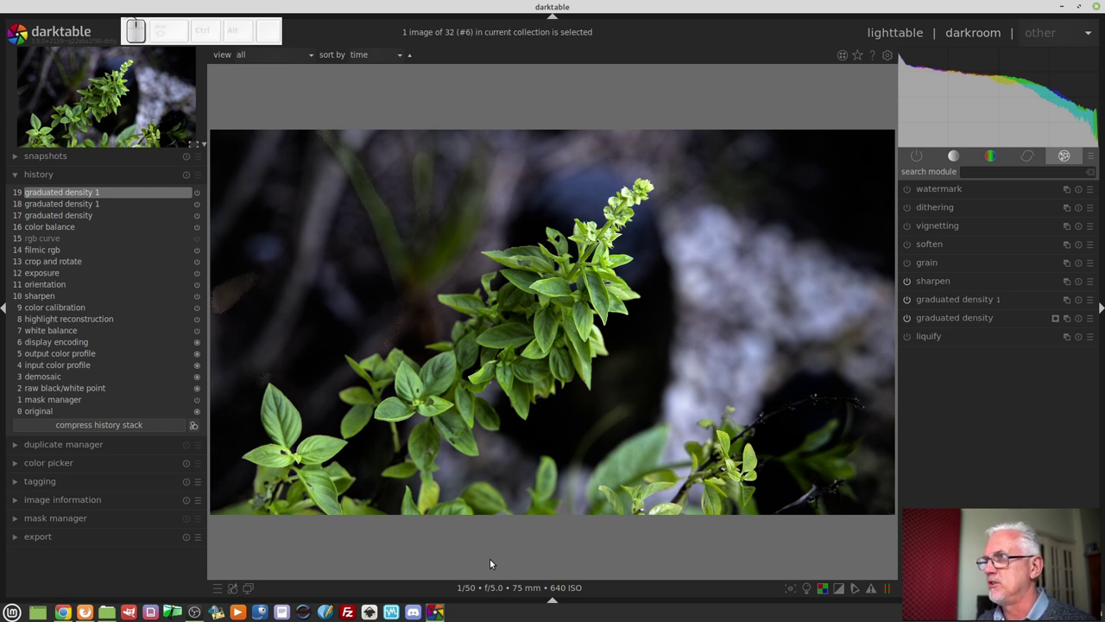
key("BackSpace")
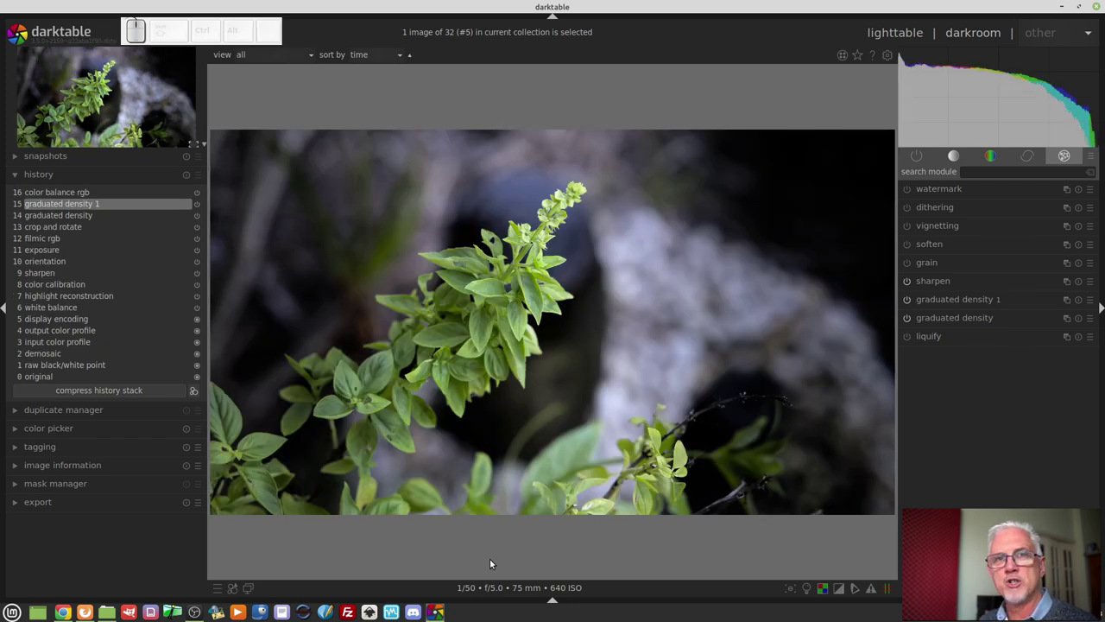
key("space")
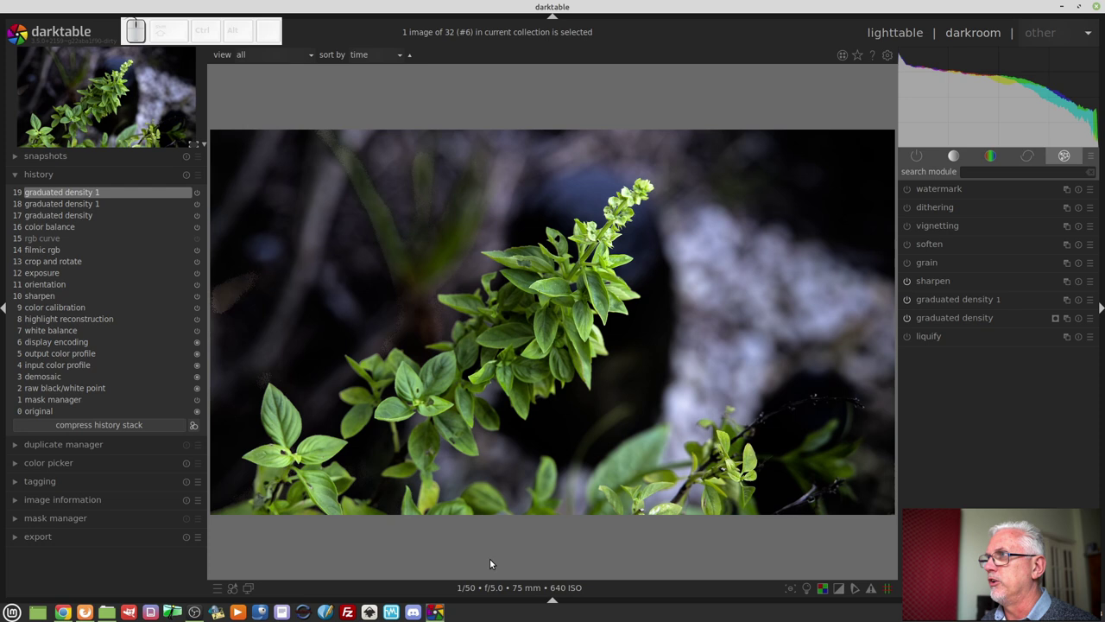